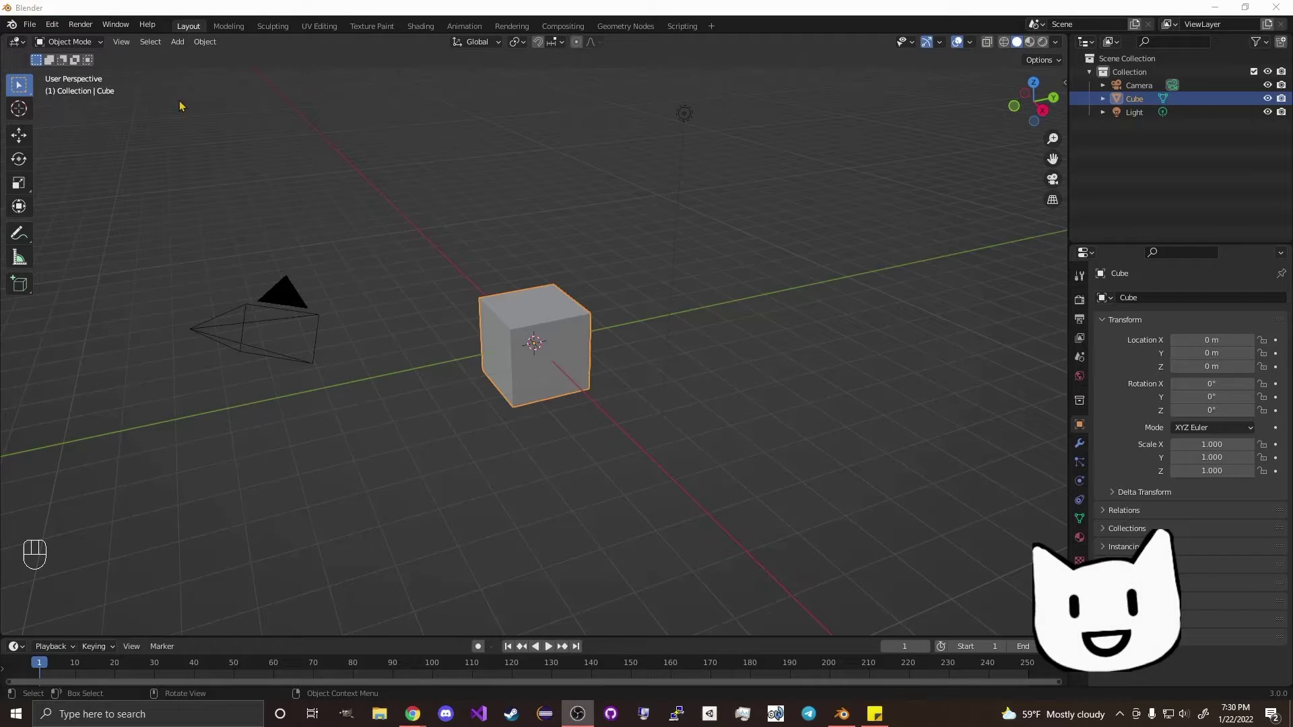
Step: Select the default cube in the viewport so it can be removed
click(312, 187)
drag(67, 28, 76, 223)
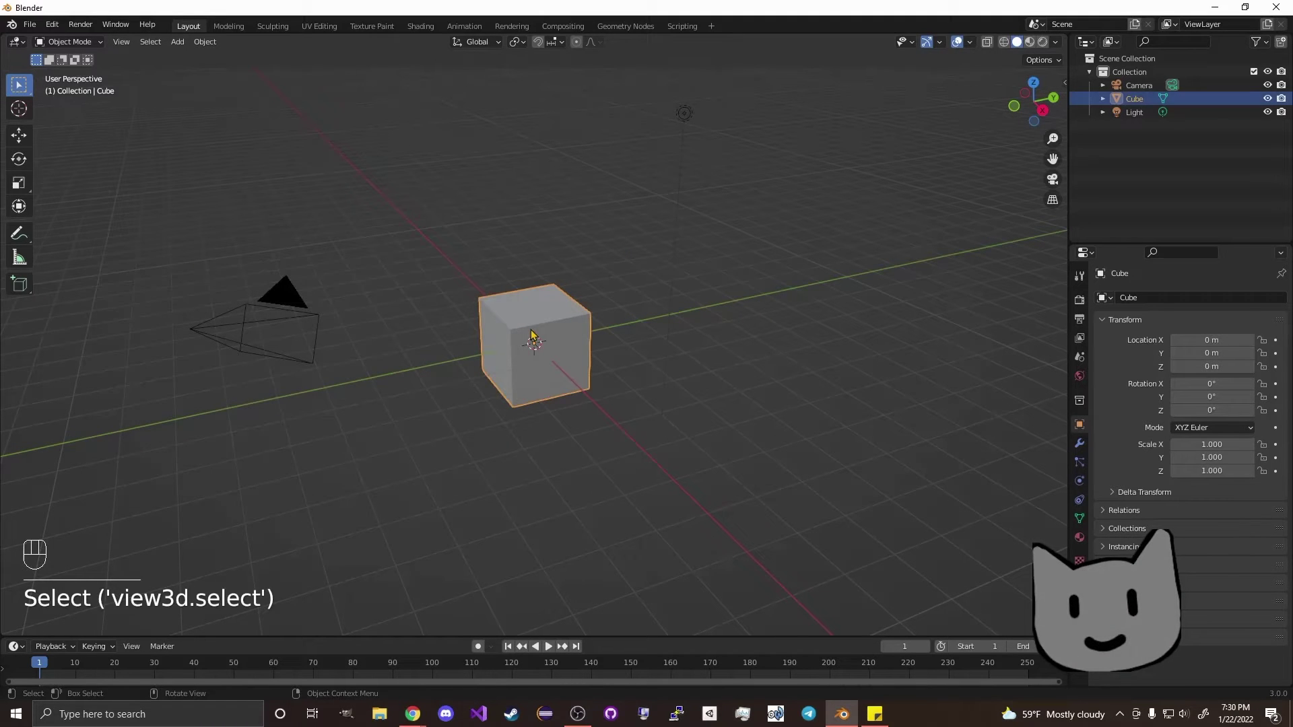
Step: Delete the cube, add an A.N.T. Landscape mesh at the origin and frame it up close
key(Delete)
click(510, 334)
key(shift+a)
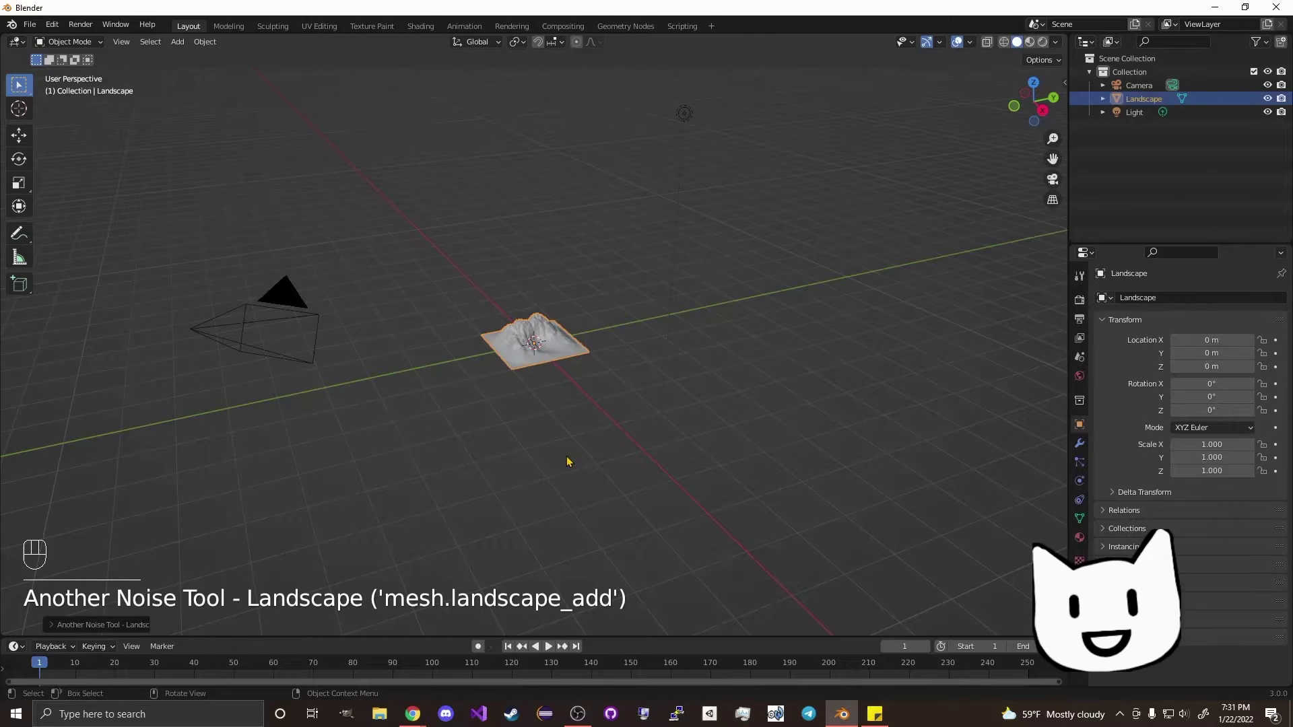
drag(538, 377, 568, 382)
drag(567, 382, 462, 382)
key(a)
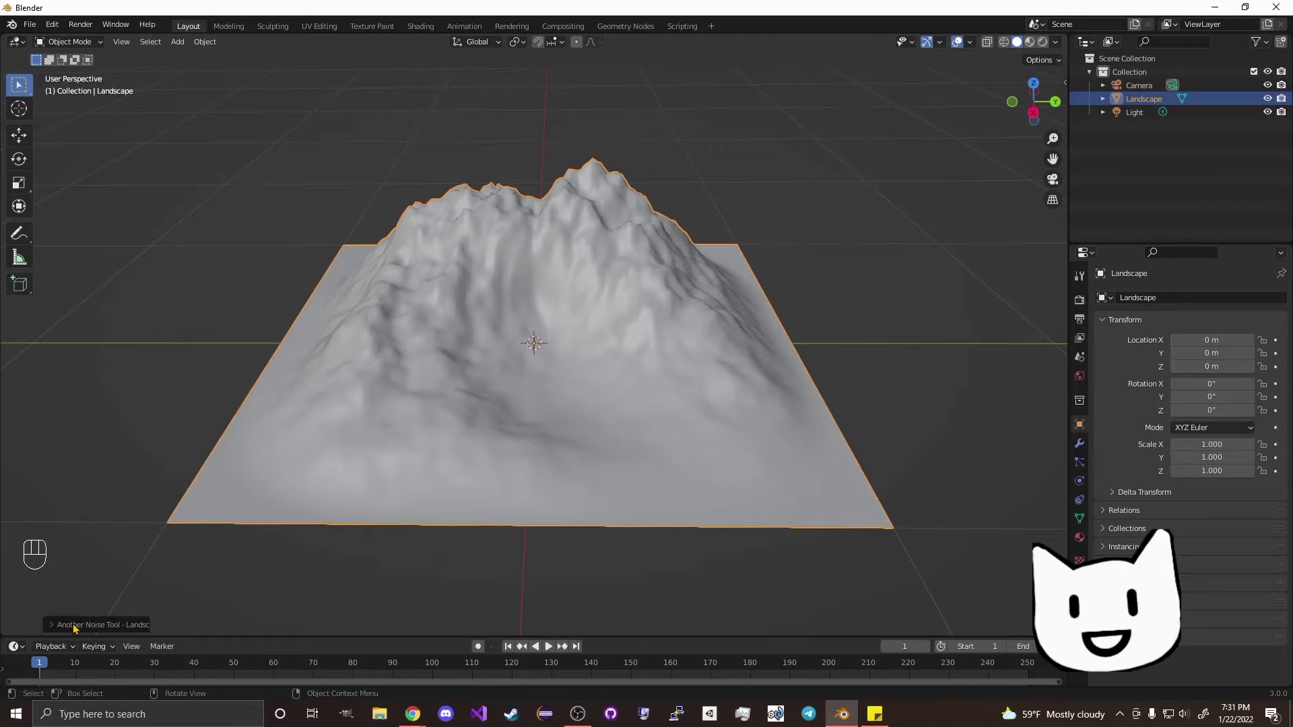
Step: Apply the river operator preset with Marble noise to regenerate a valley with a river channel
click(80, 630)
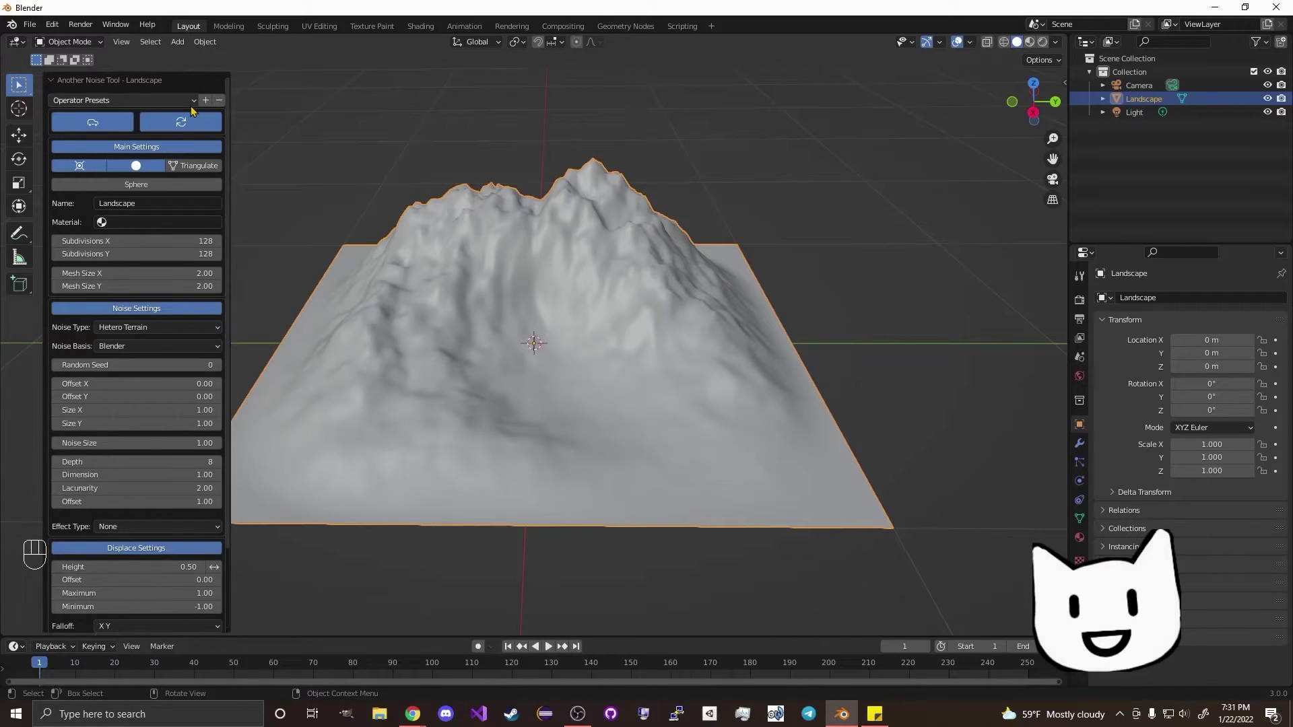
drag(195, 110, 128, 453)
click(129, 463)
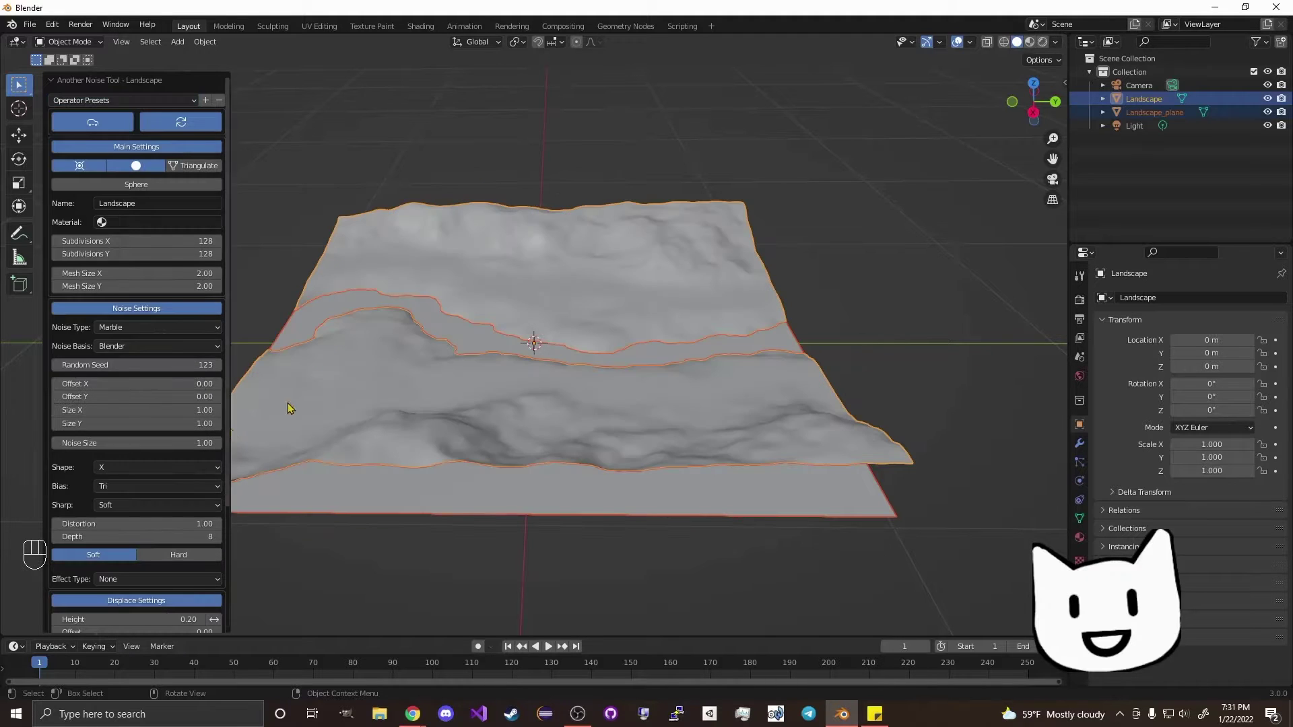
Step: Orbit the view around the terrain to look along the new river
drag(424, 321, 549, 328)
click(706, 348)
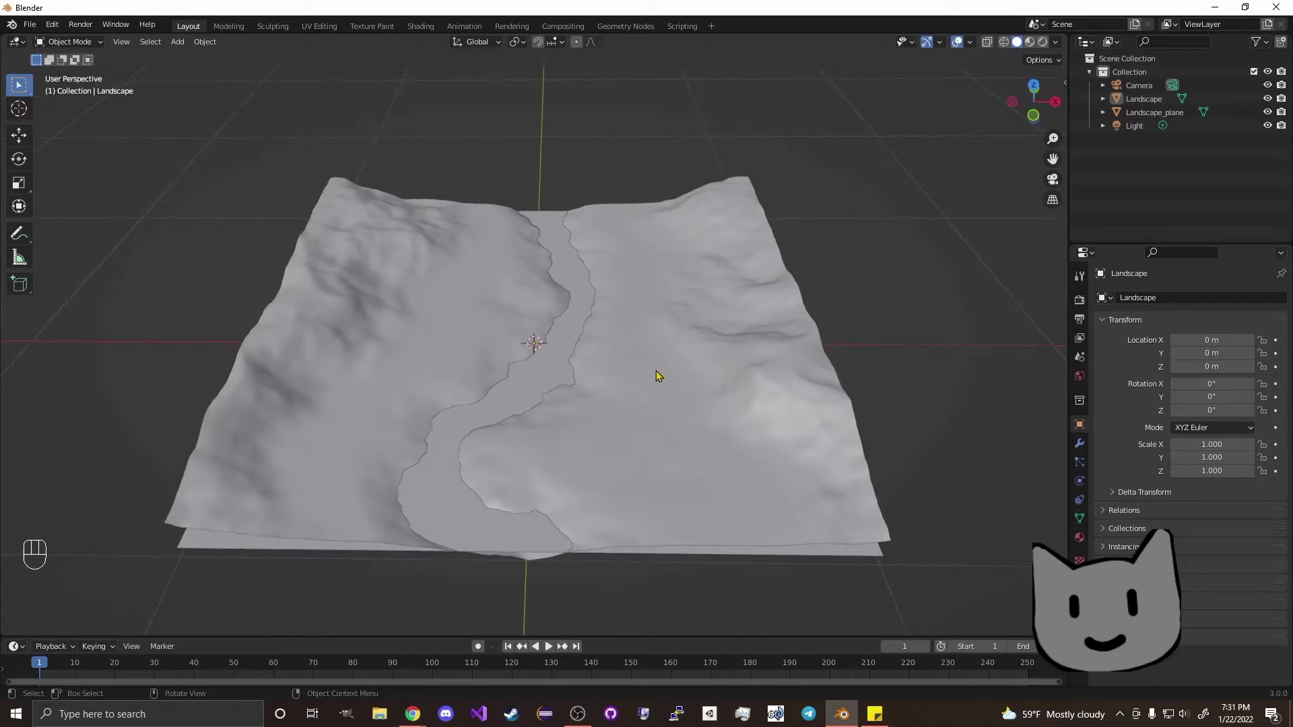
drag(653, 402, 646, 412)
drag(569, 436, 580, 380)
drag(611, 396, 601, 398)
middle_click(600, 398)
Step: Enter Edit Mode on the landscape and switch to face selection with all faces deselected
key(Tab)
drag(601, 313, 145, 49)
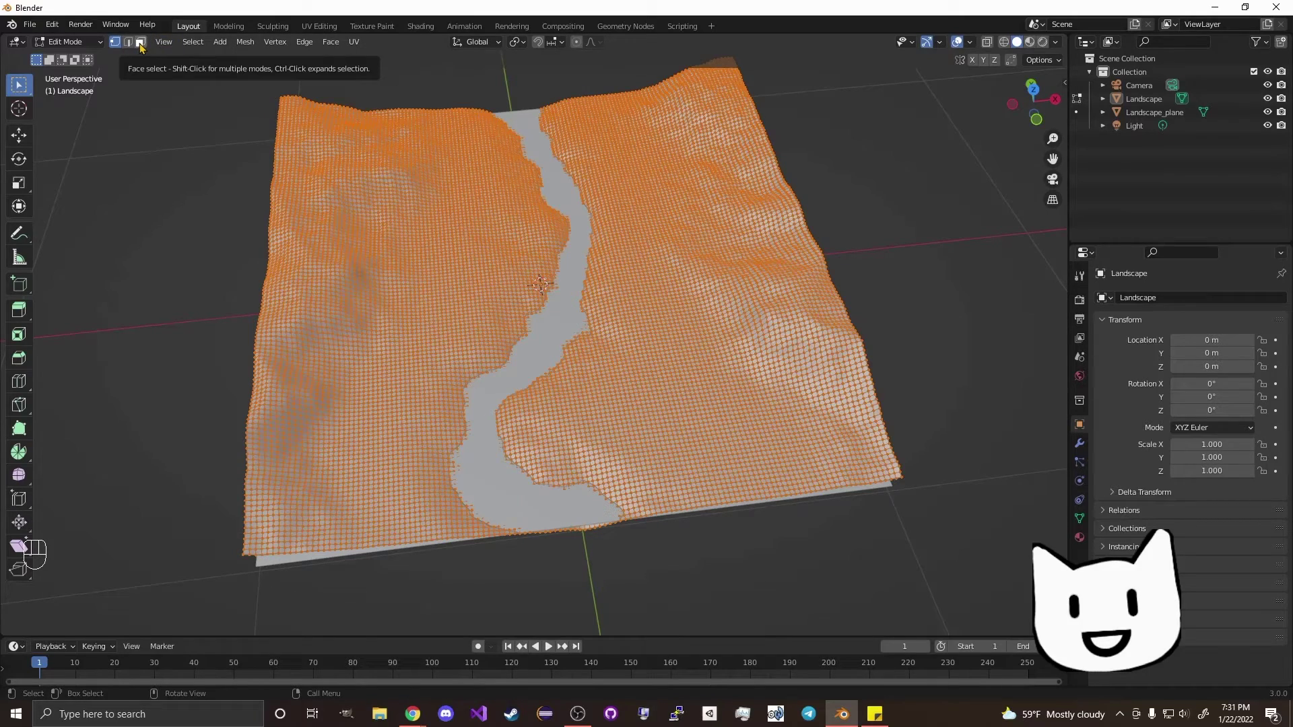
click(145, 49)
middle_click(738, 279)
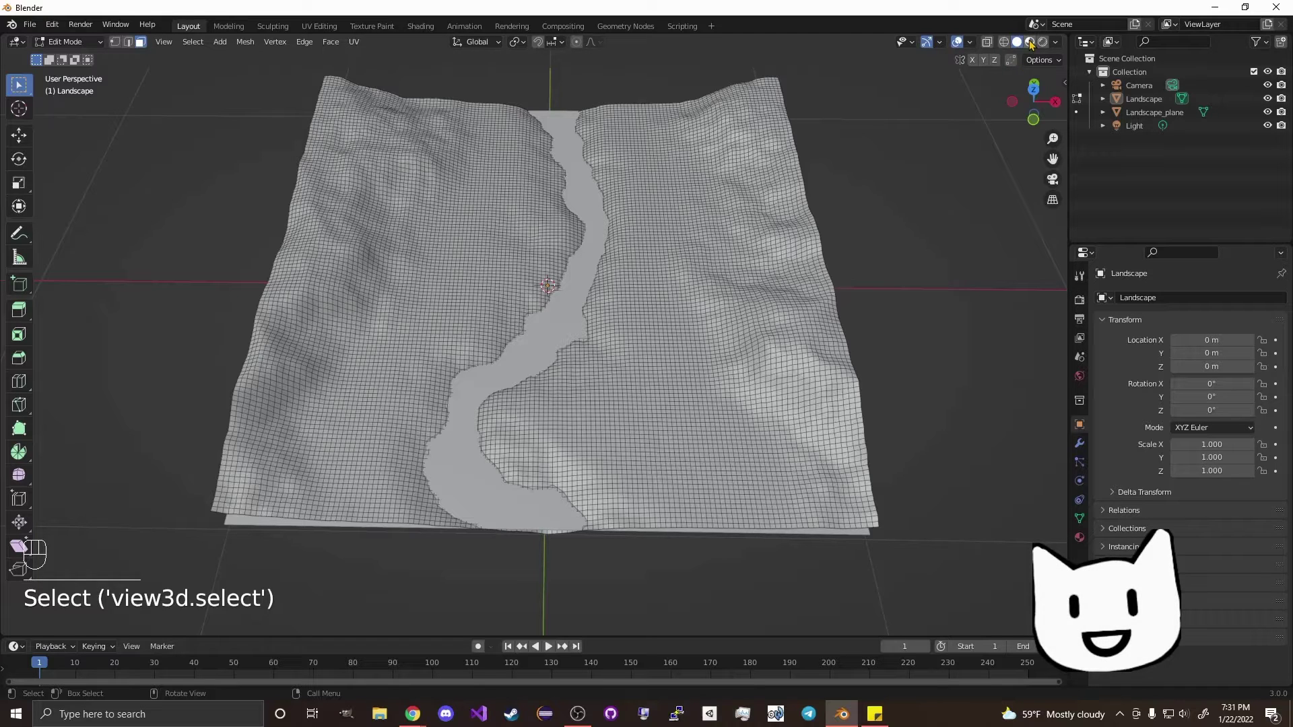
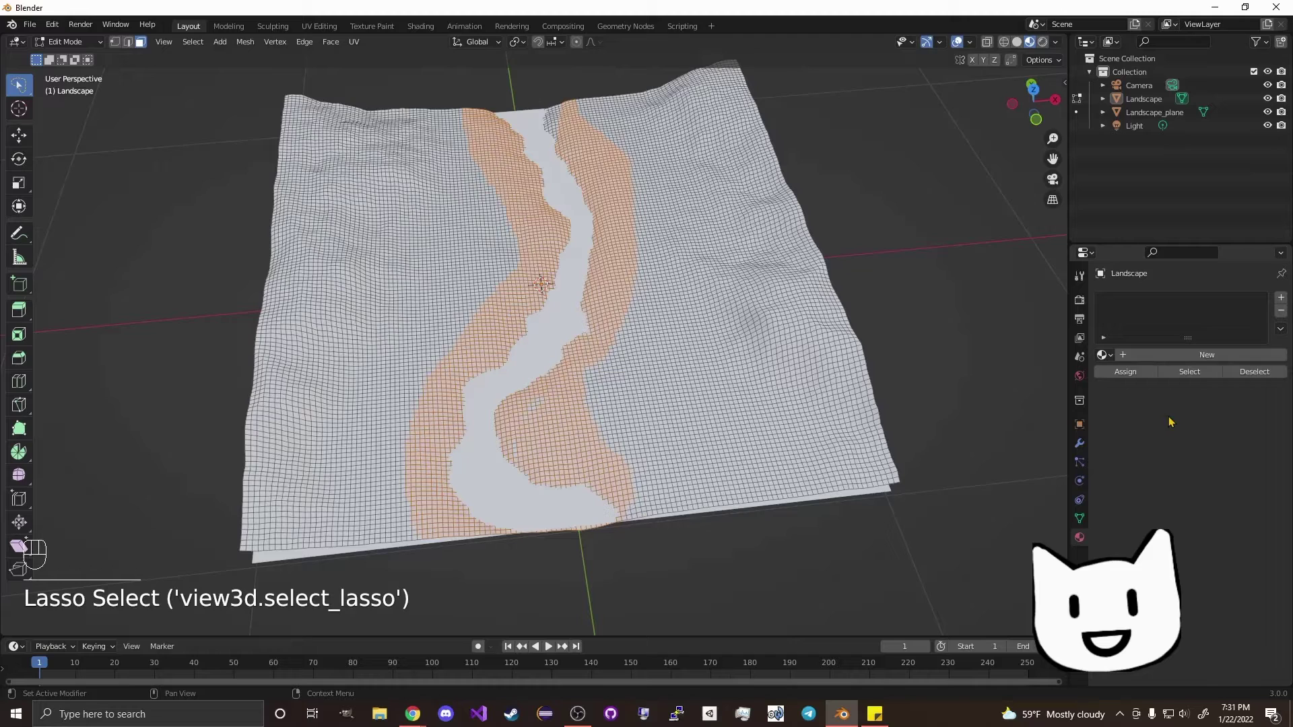
Step: Create Material.001 with a green base colour and add a second empty material slot
drag(1288, 311, 1267, 326)
click(1288, 300)
click(1229, 360)
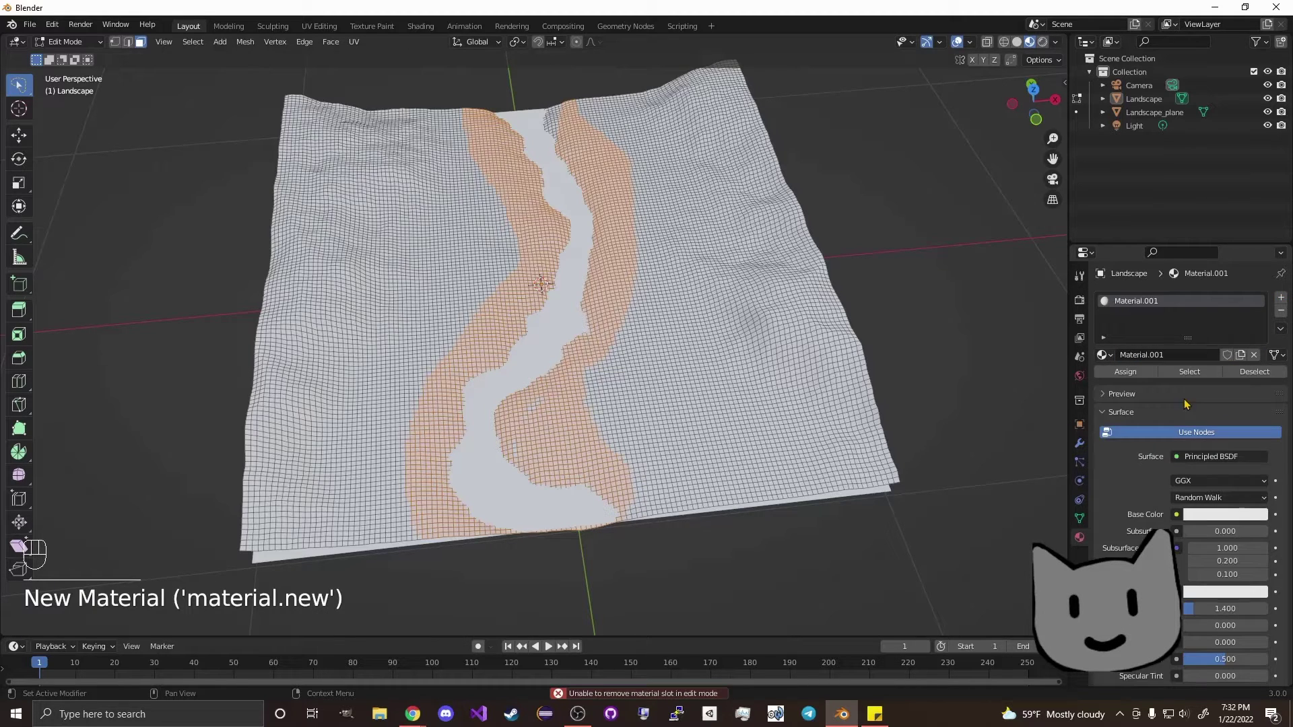
click(1219, 516)
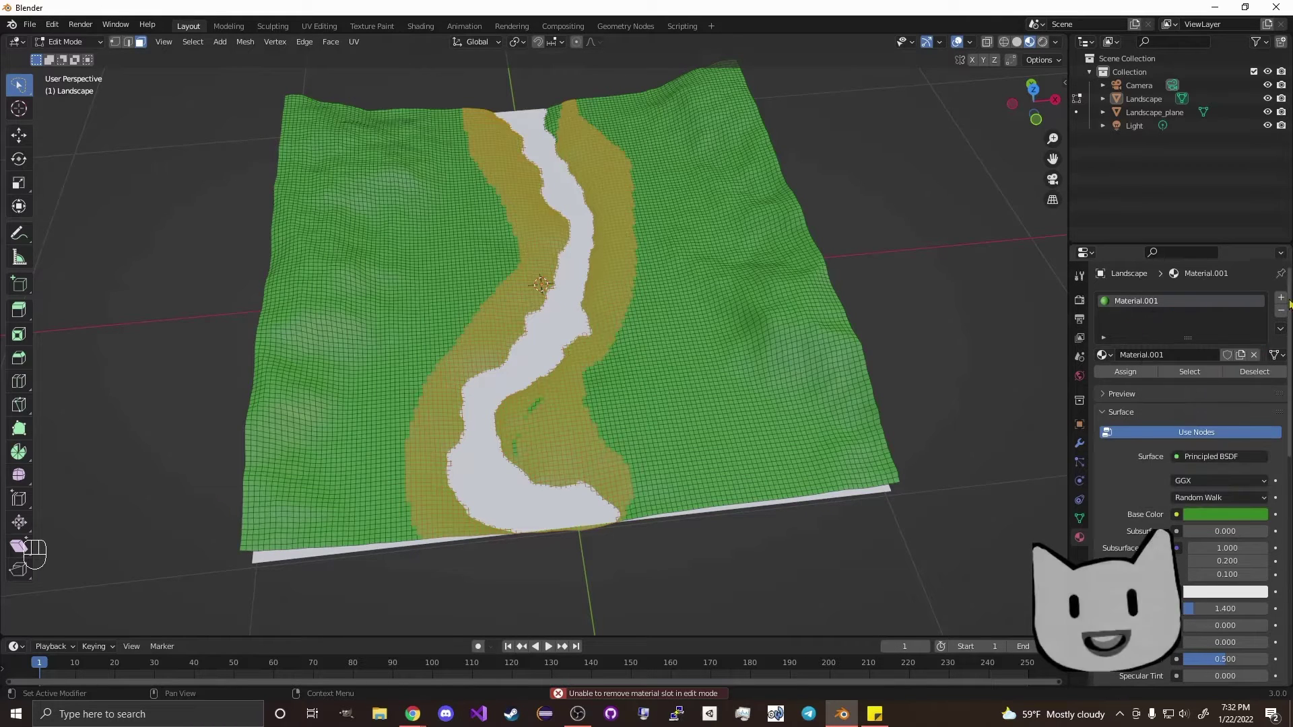
click(1286, 301)
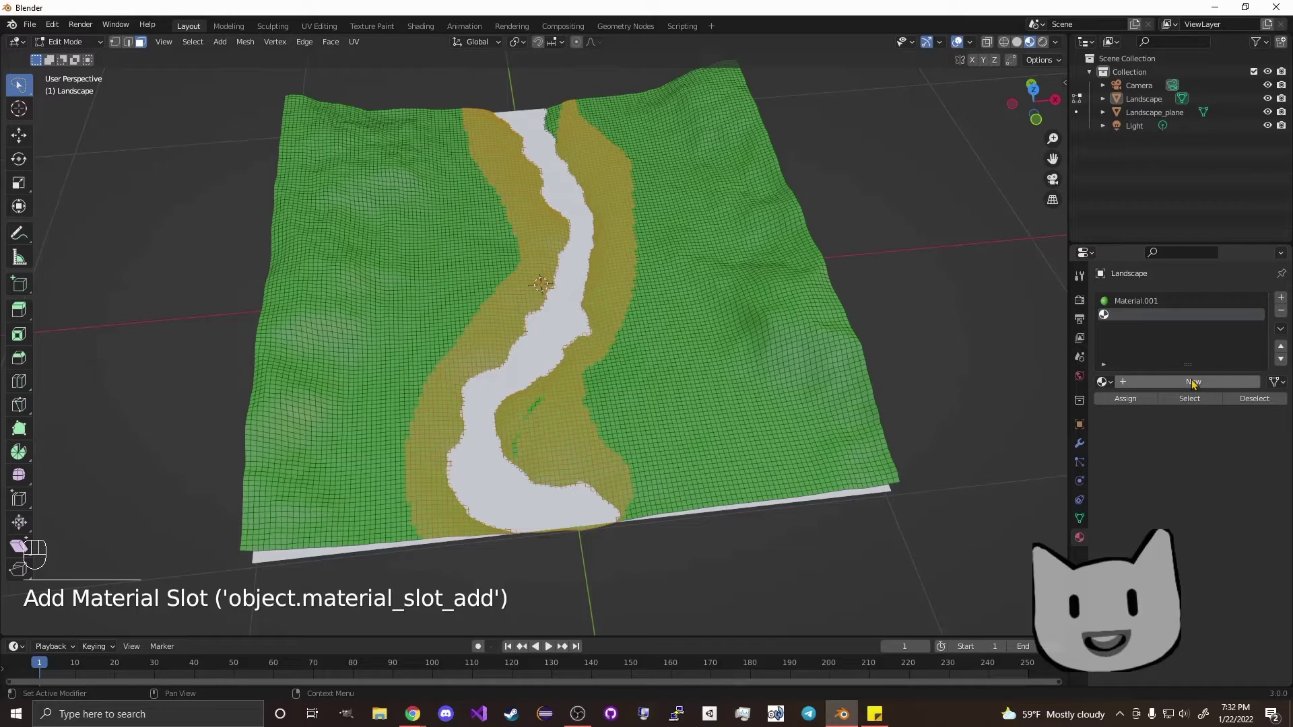
Step: Create a sandy tan material in slot 2, assign it to the riverbank faces and return to Object Mode
click(1198, 385)
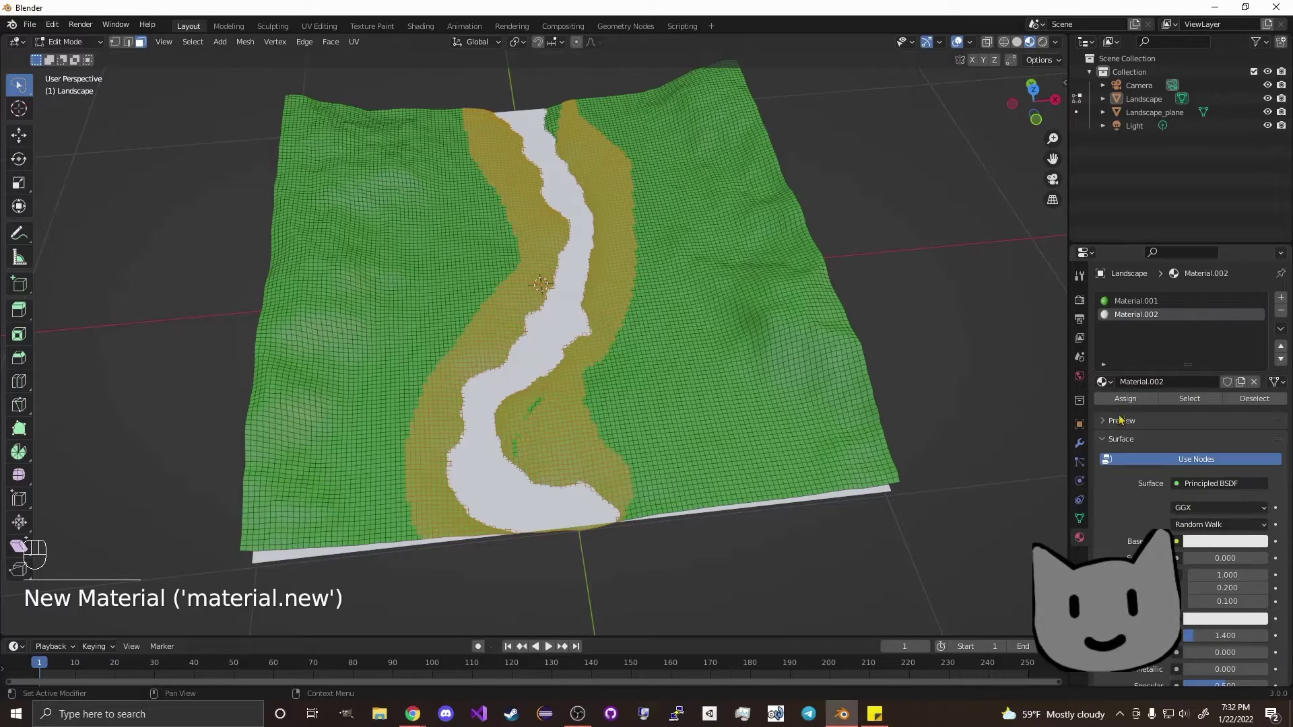
click(1134, 405)
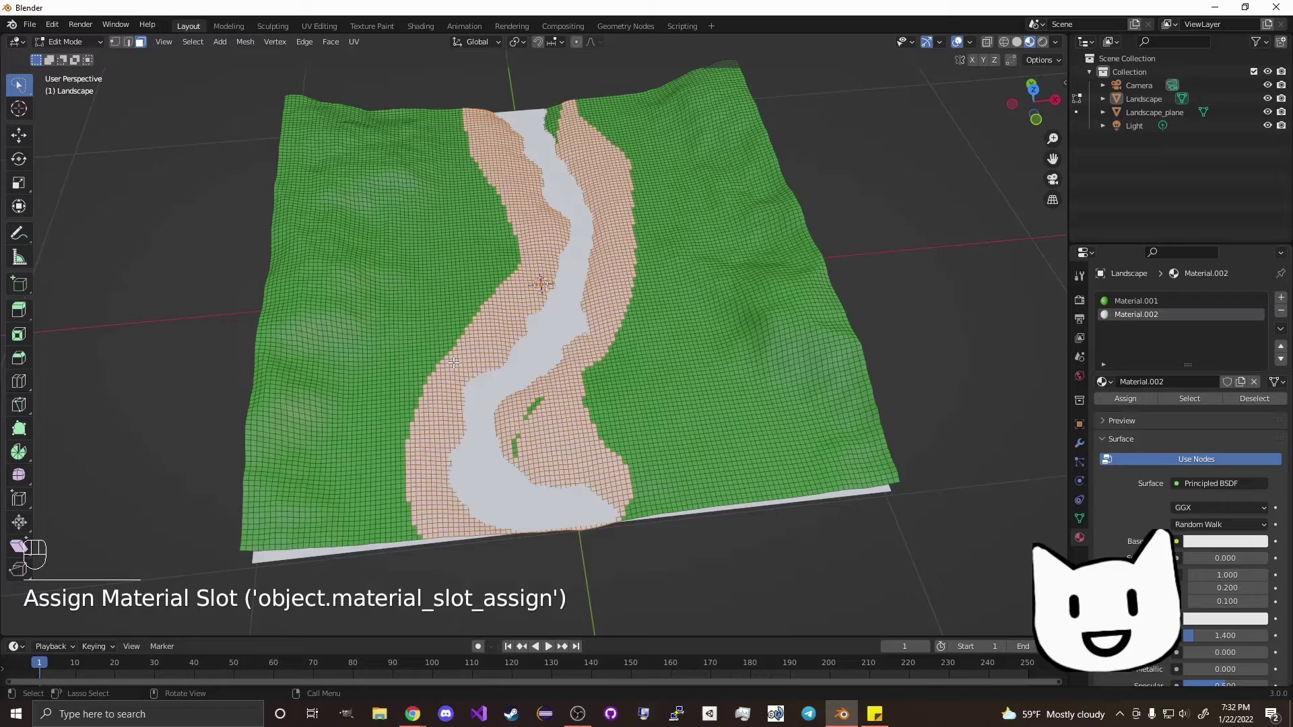
click(1212, 542)
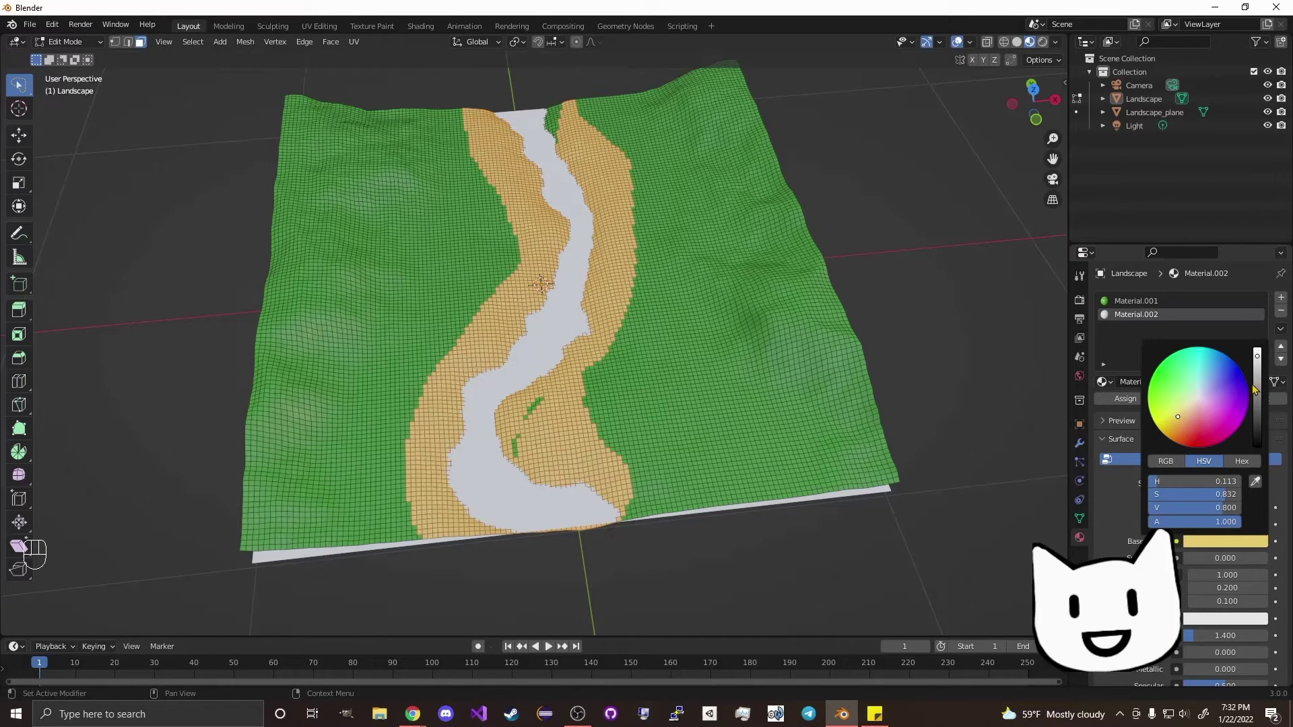
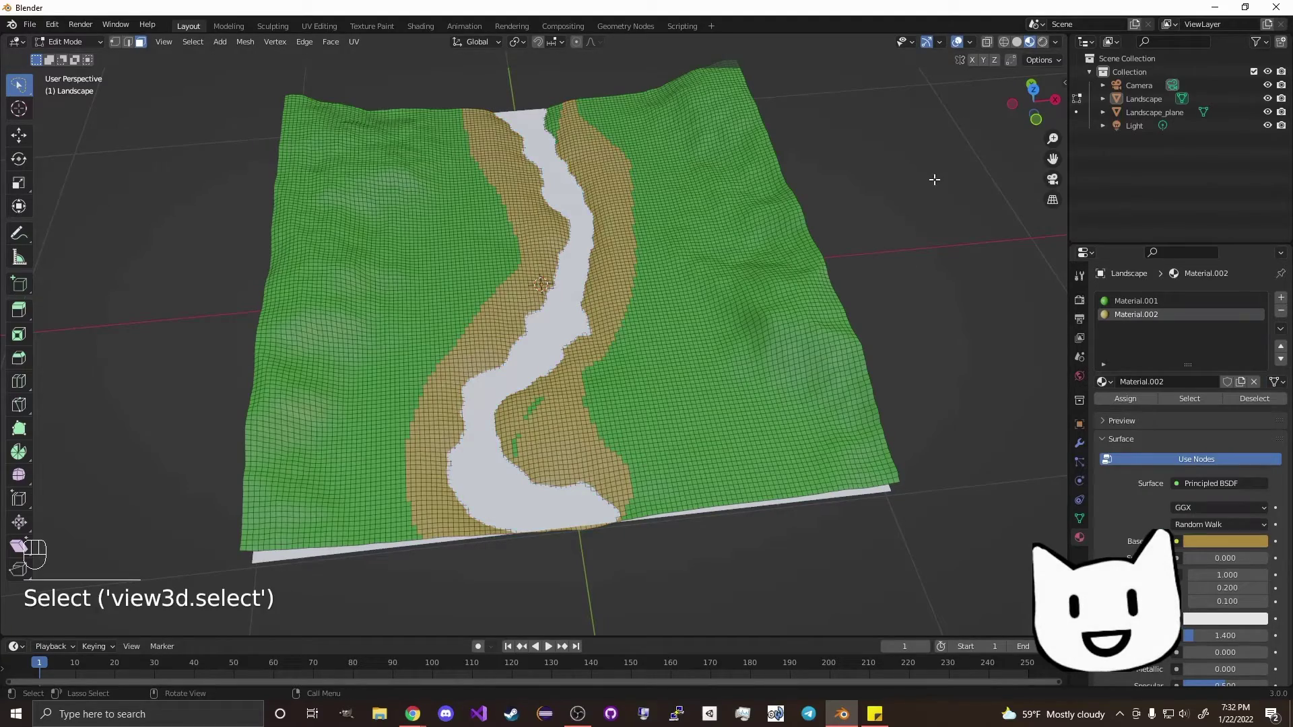
drag(741, 237, 702, 238)
key(Tab)
Step: View the landscape with its material colours, then delete the river landscape from the scene
drag(601, 342, 524, 306)
click(398, 298)
drag(527, 350, 520, 292)
drag(506, 281, 521, 302)
click(537, 316)
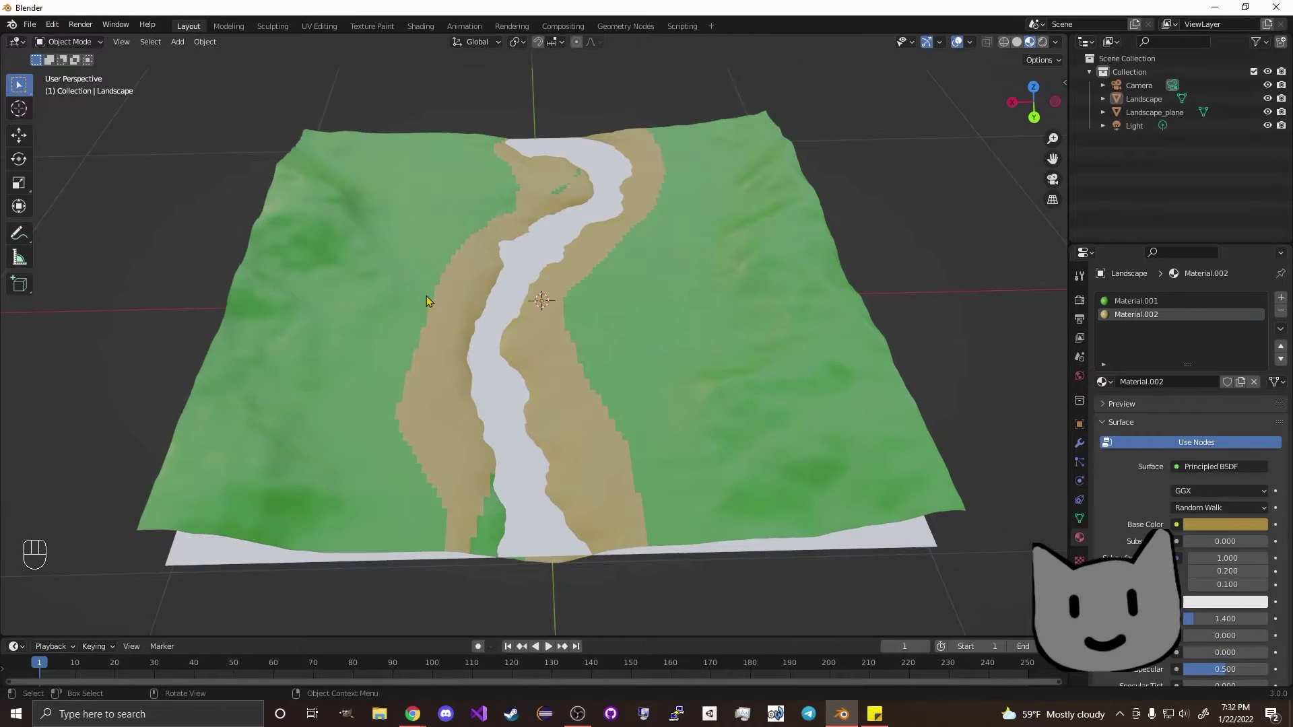
key(ctrl+z)
click(346, 326)
key(Delete)
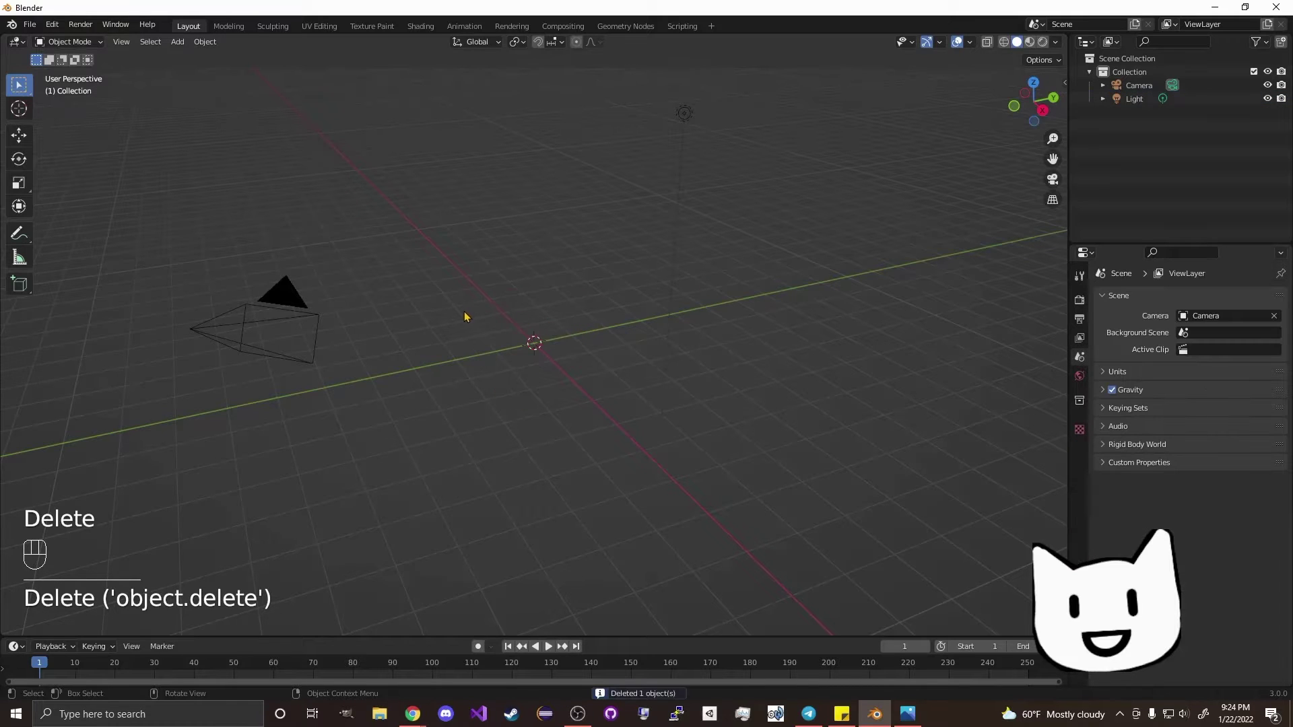
Step: Add a new landscape with Ridged MFractal noise and random seed 75 for a tall jagged mountain
key(shift+a)
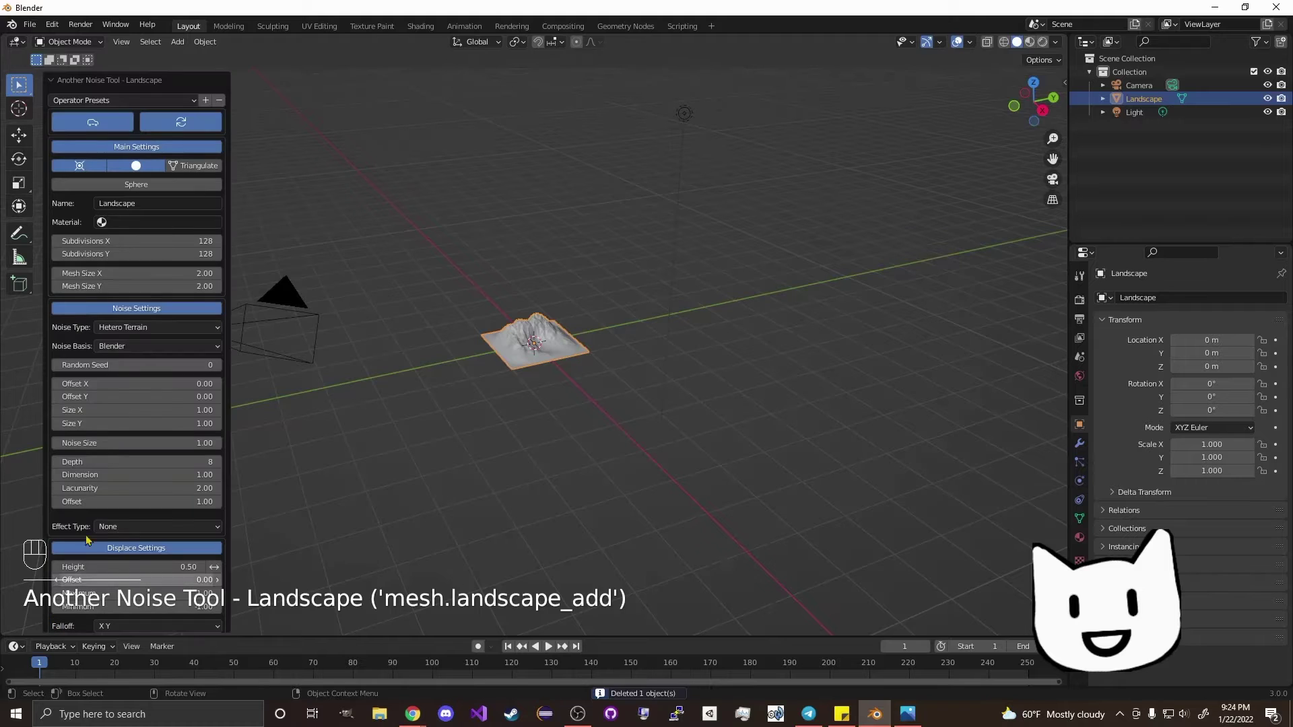
drag(170, 110, 138, 393)
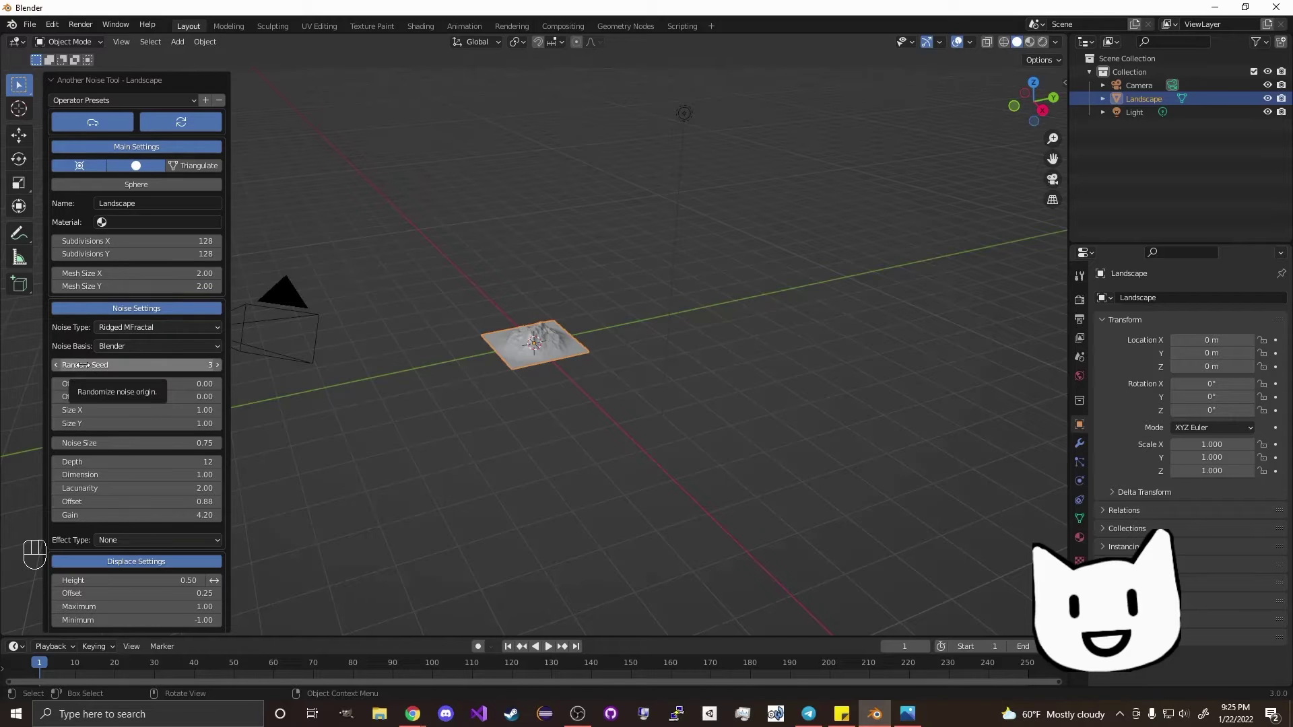
click(534, 339)
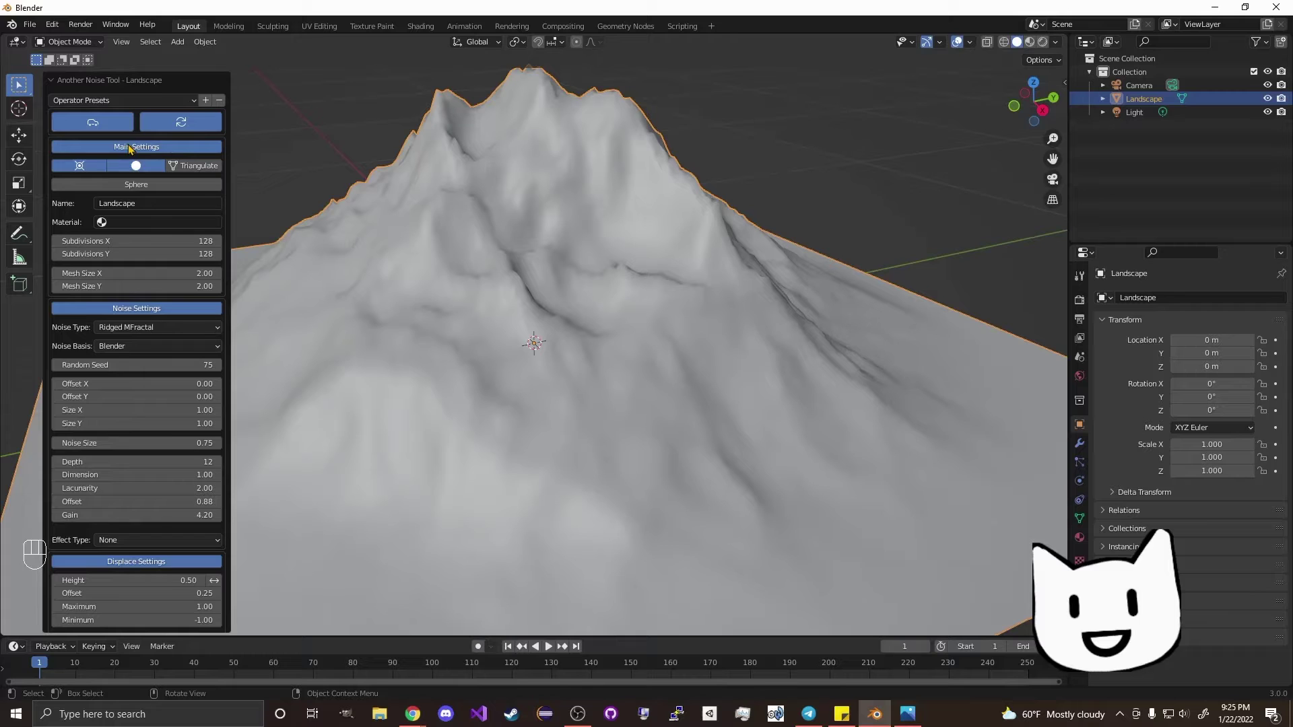
click(125, 108)
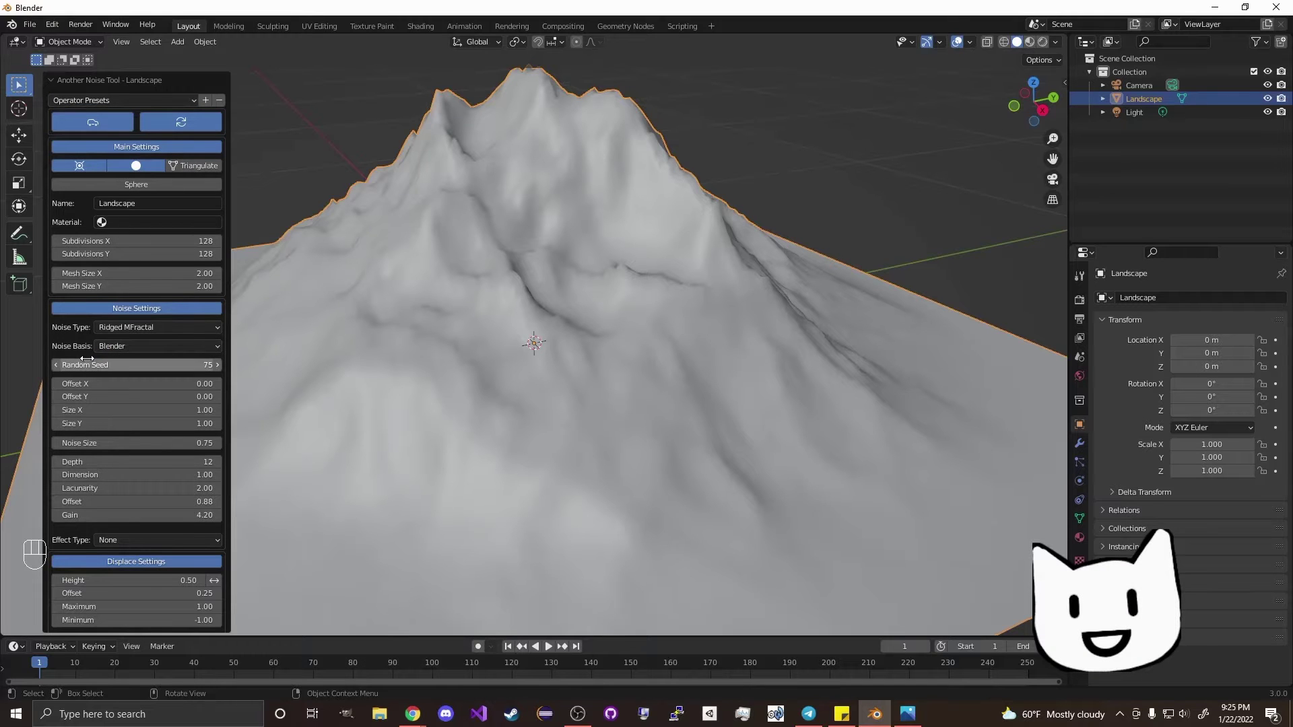
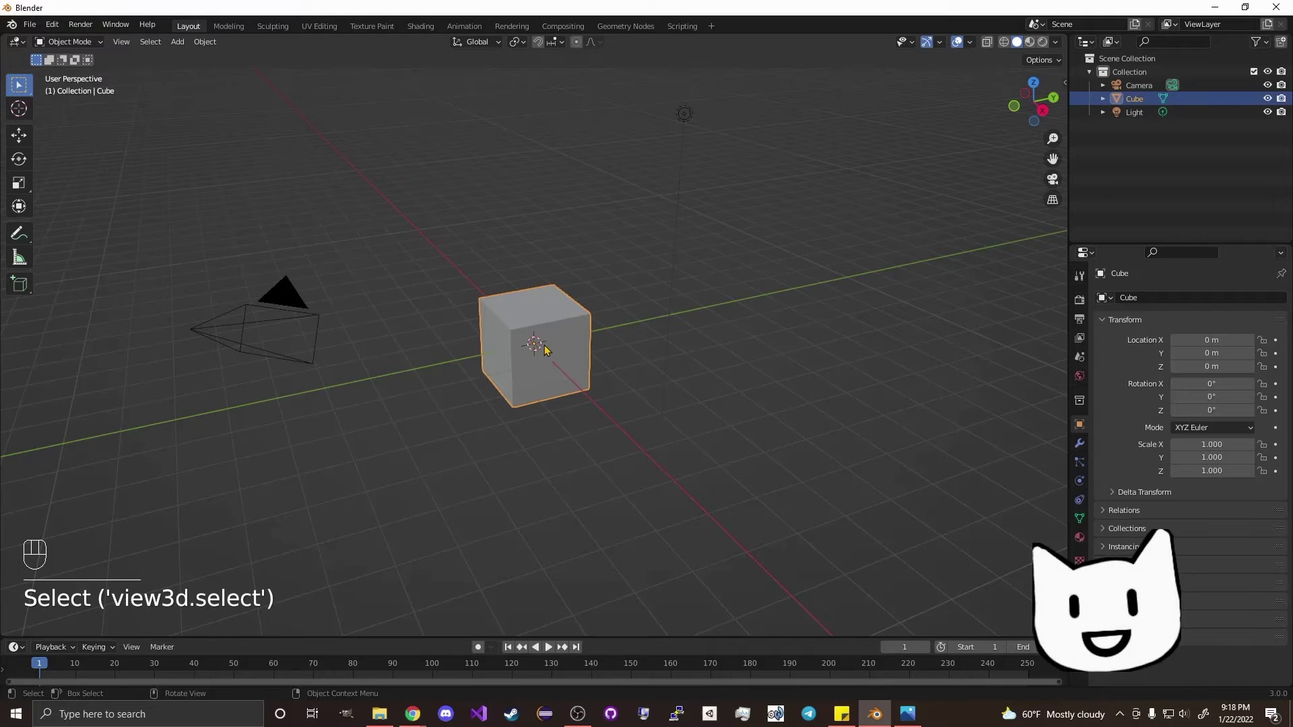
Step: Delete every scene object, add a fresh Landscape mesh and start editing it
key(Delete)
key(Delete)
key(Delete)
click(490, 296)
key(shift+a)
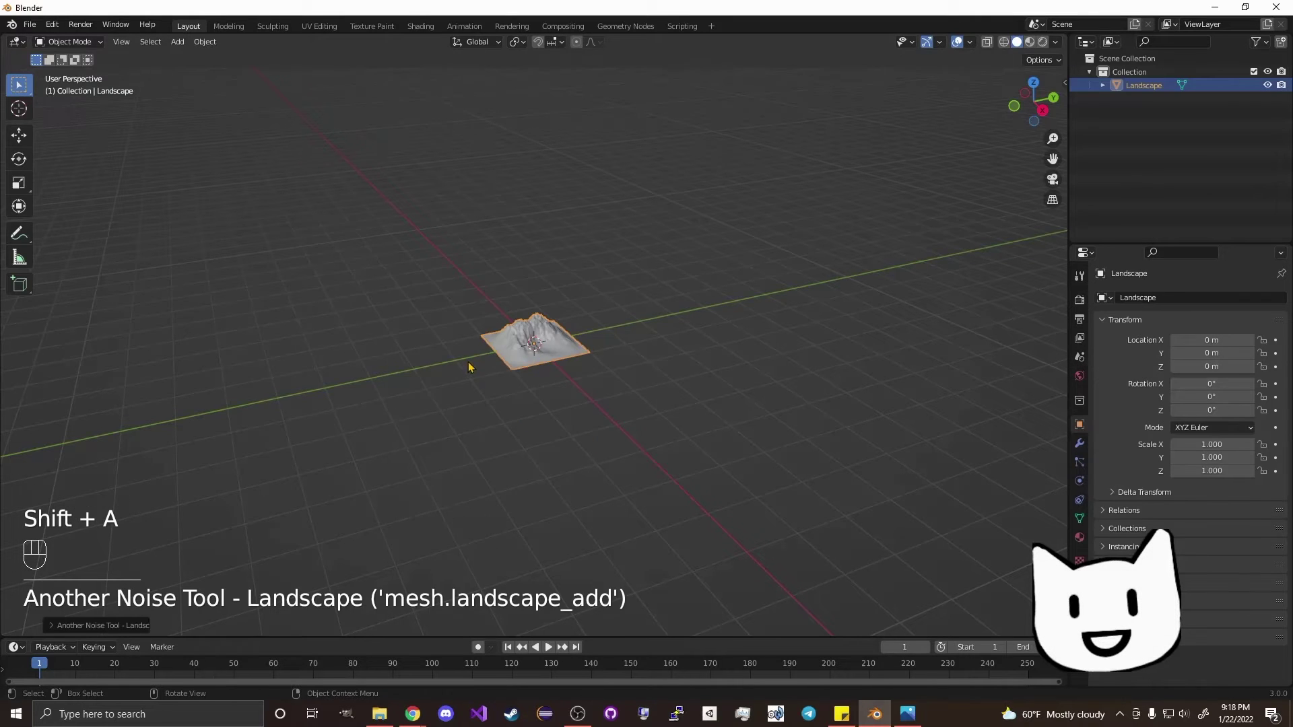
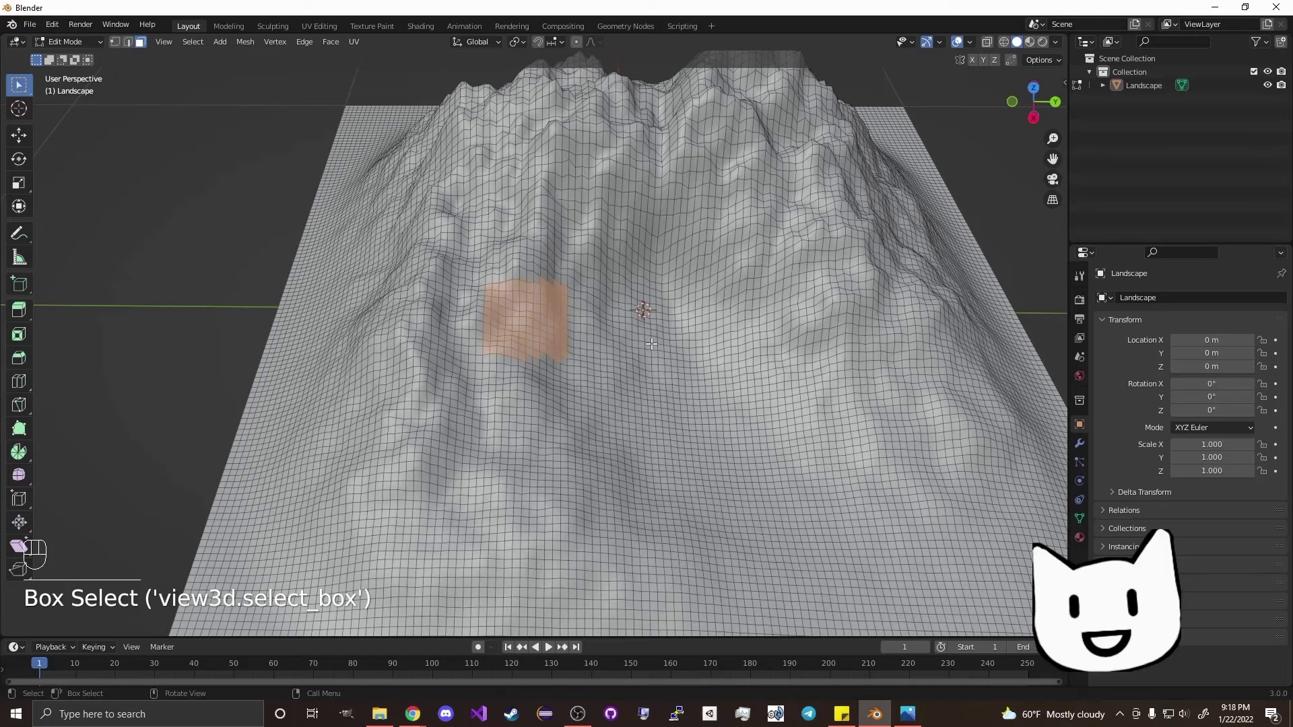
Step: Extrude the selected square and scale Z to 0, forming a level ledge with cliff walls
key(s)
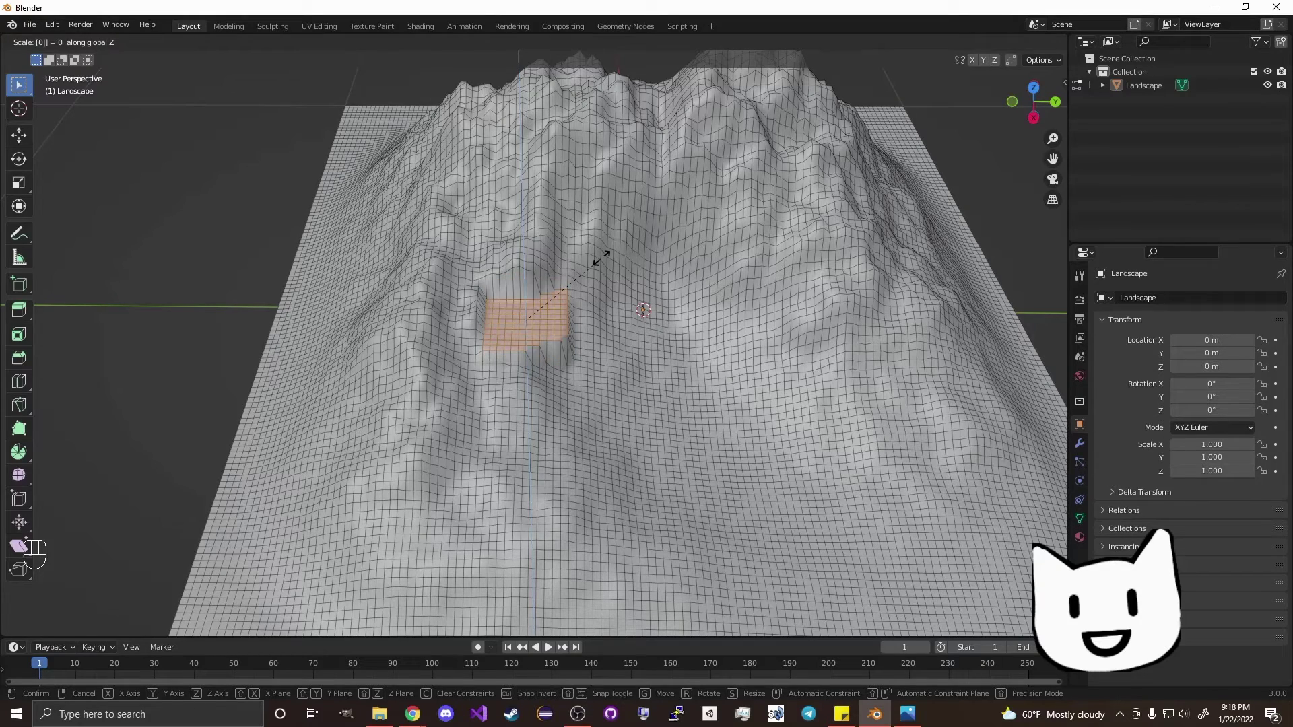
drag(626, 285, 600, 256)
drag(611, 270, 640, 339)
middle_click(727, 468)
drag(636, 431, 615, 422)
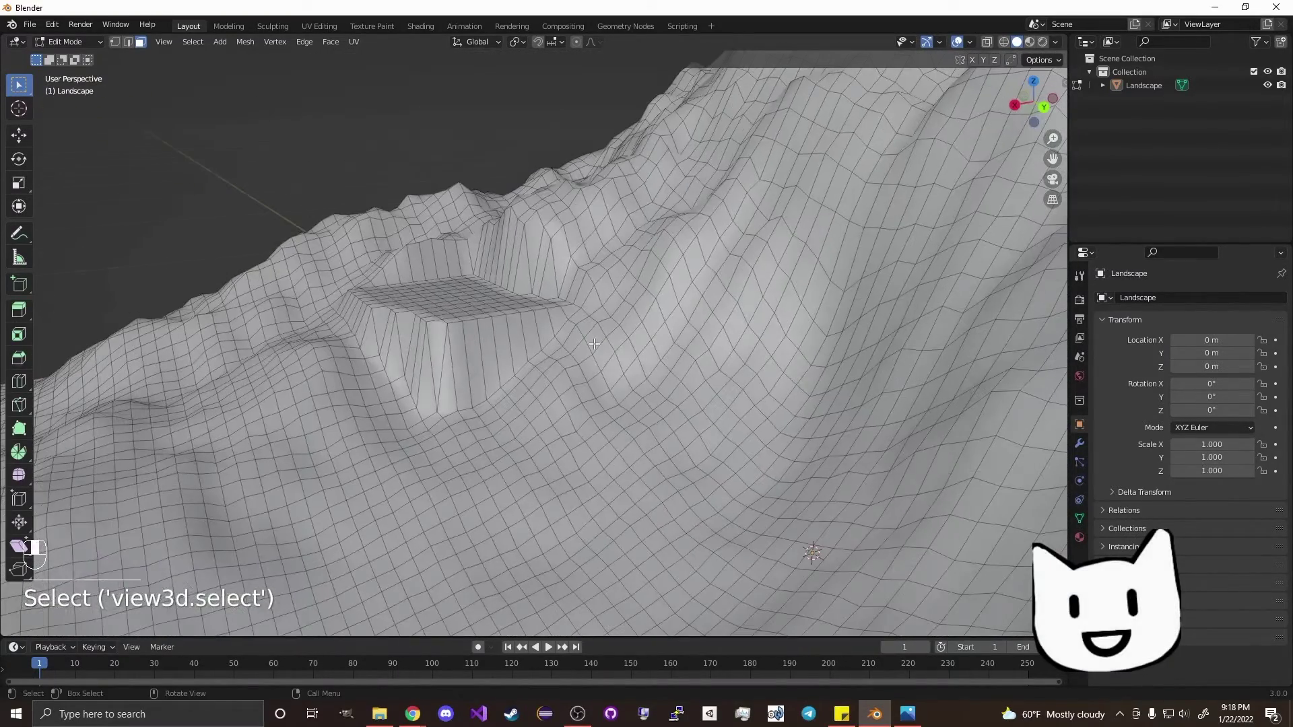
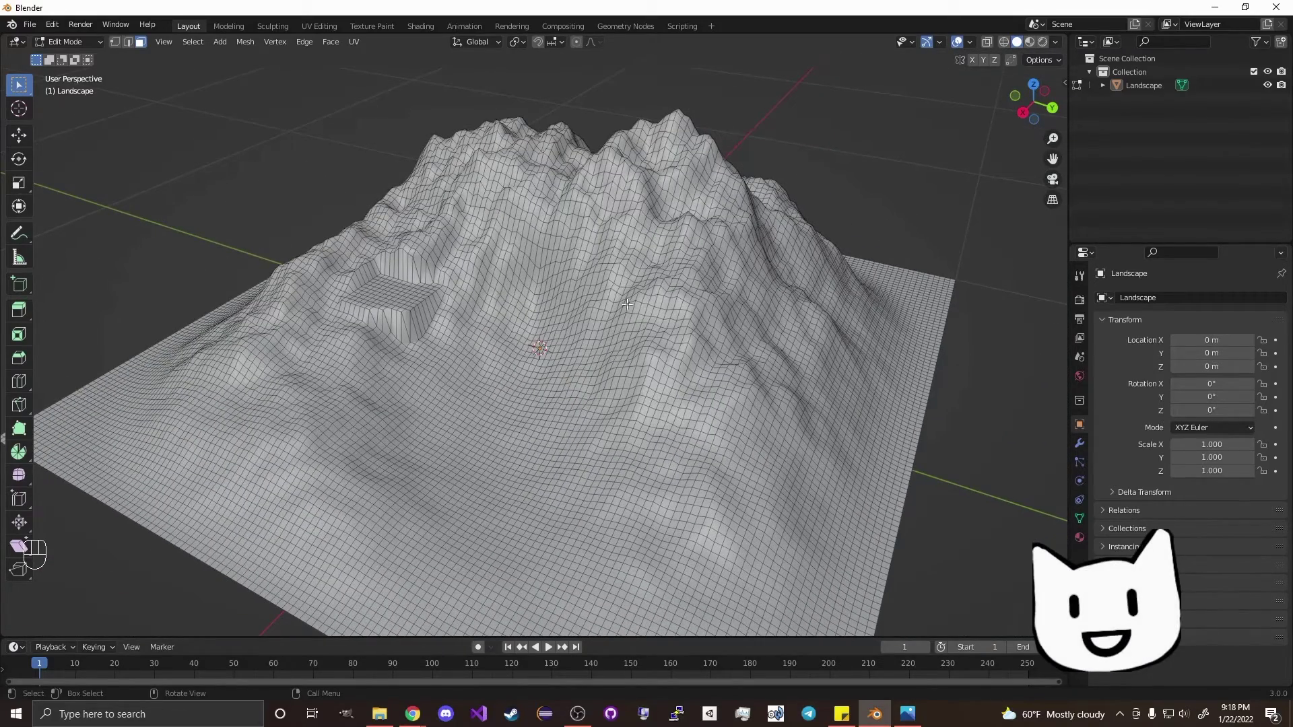
Step: Box-select a square of faces near the peaks and enable proportional editing
drag(598, 214, 616, 240)
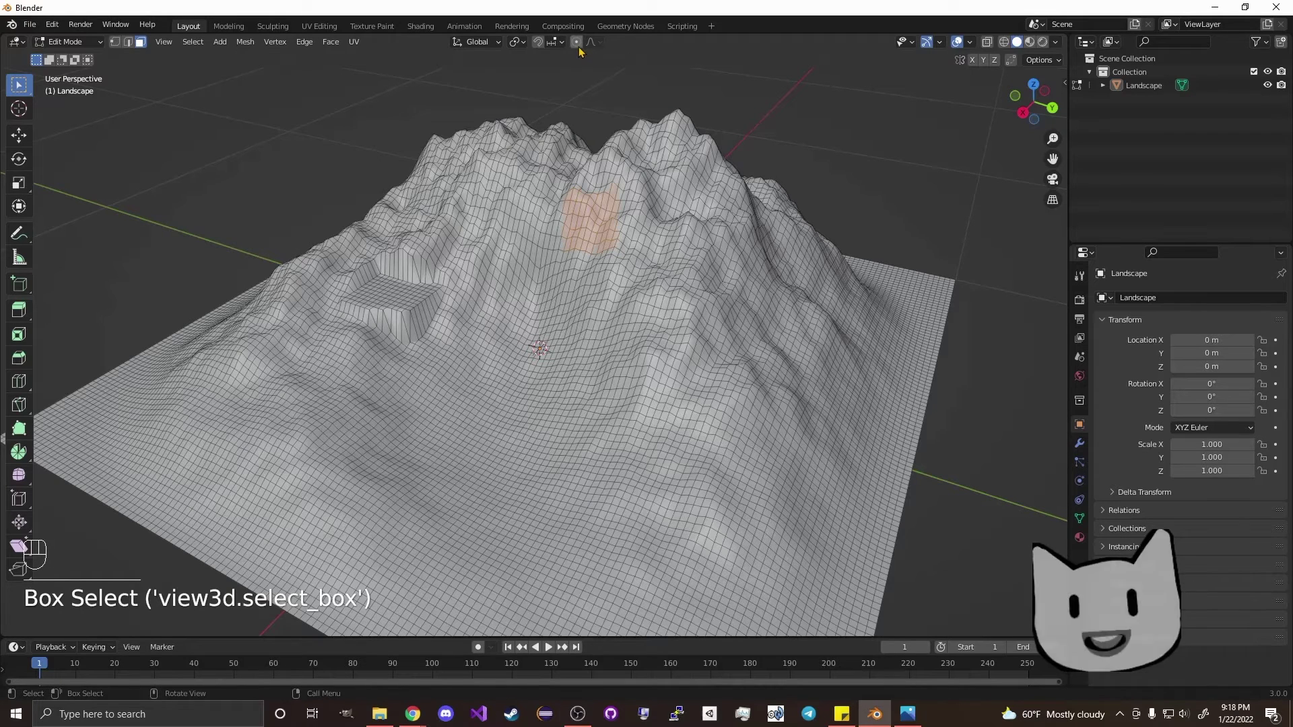
key(b)
click(586, 52)
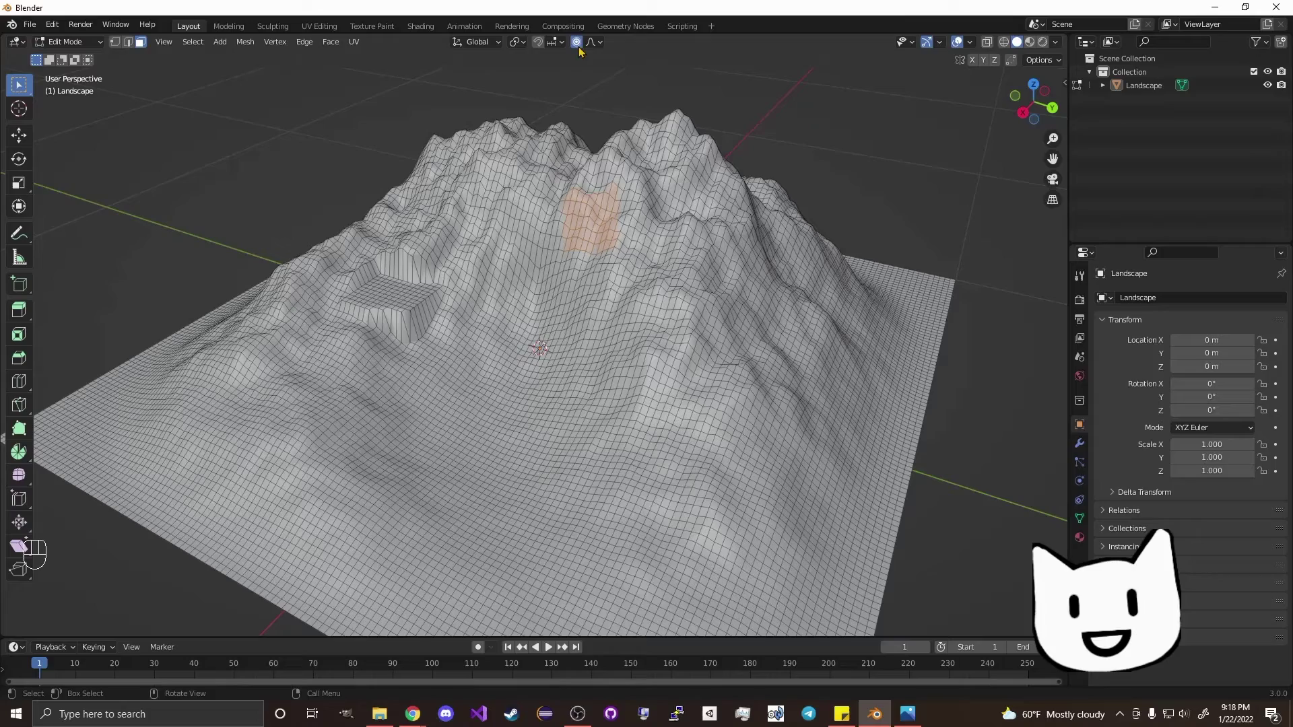
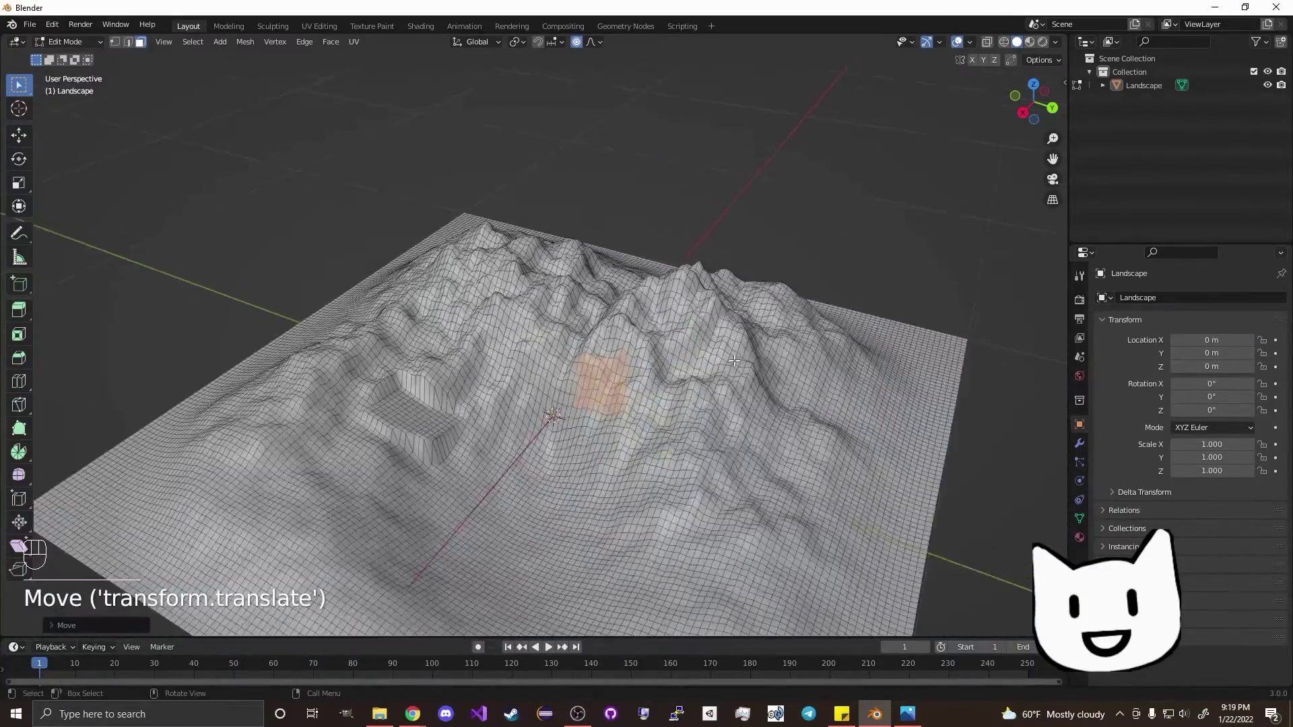
Step: Scale the Landscape object by 5 then 2 in Object Mode so its scale reads 10
key(Tab)
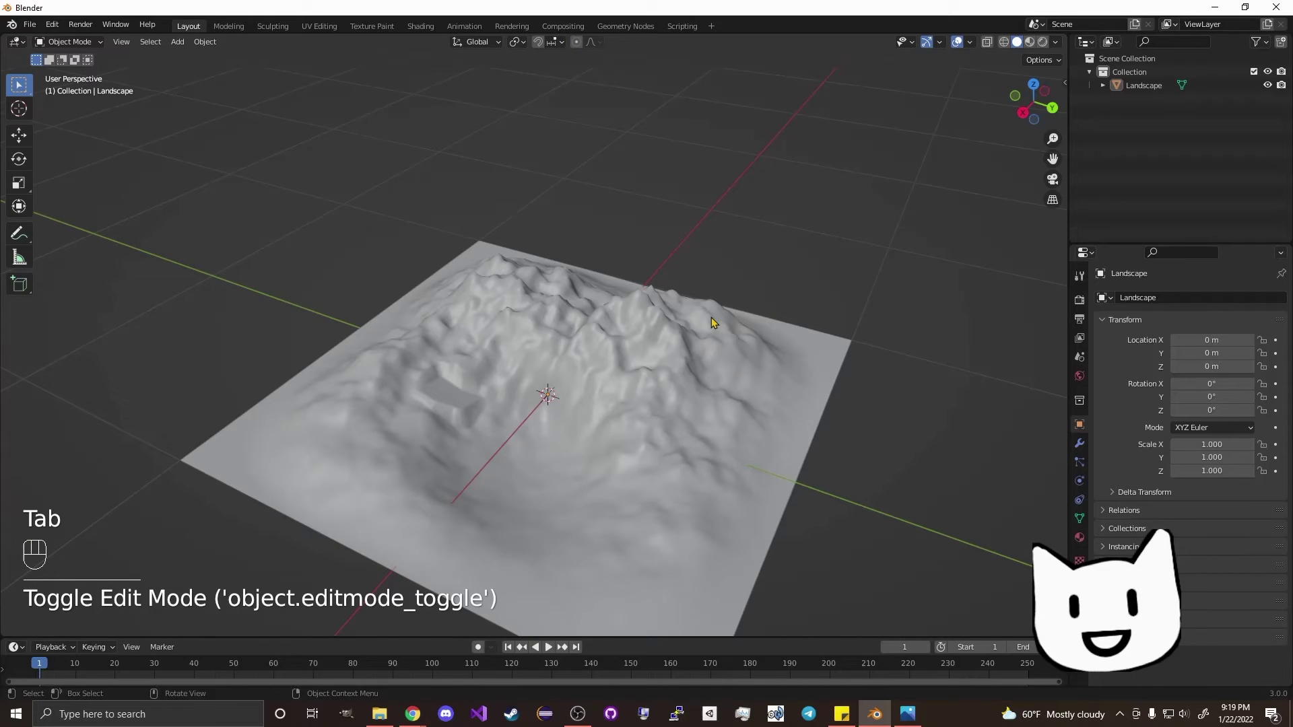
click(713, 343)
key(s)
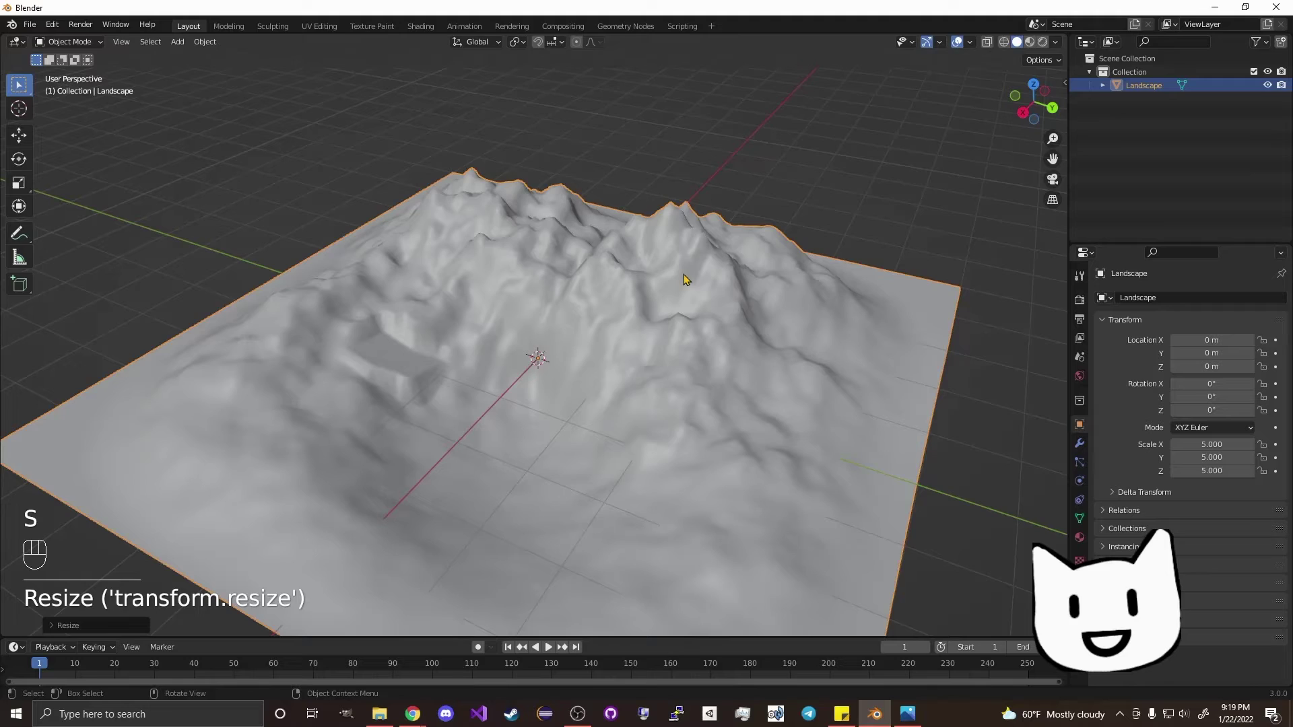
key(s)
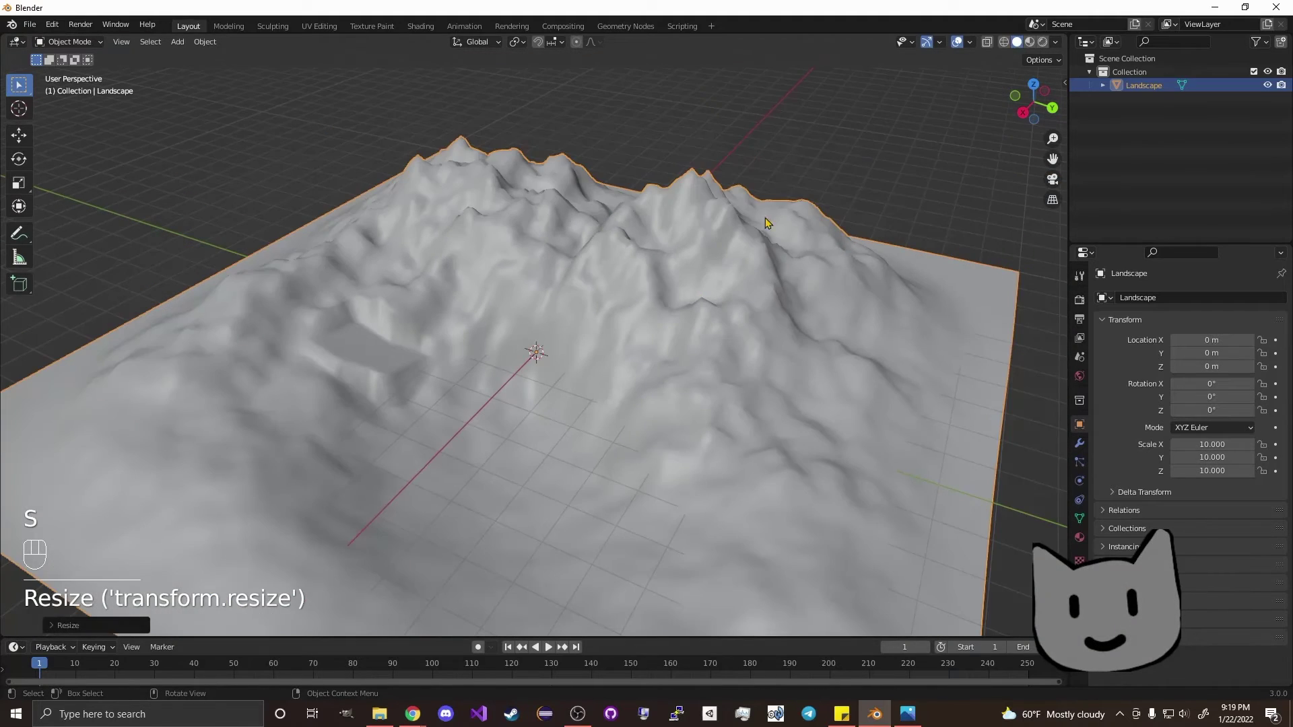
click(793, 185)
Step: Raise the selected face patch along Z with proportional editing into a tall rounded peak
key(Tab)
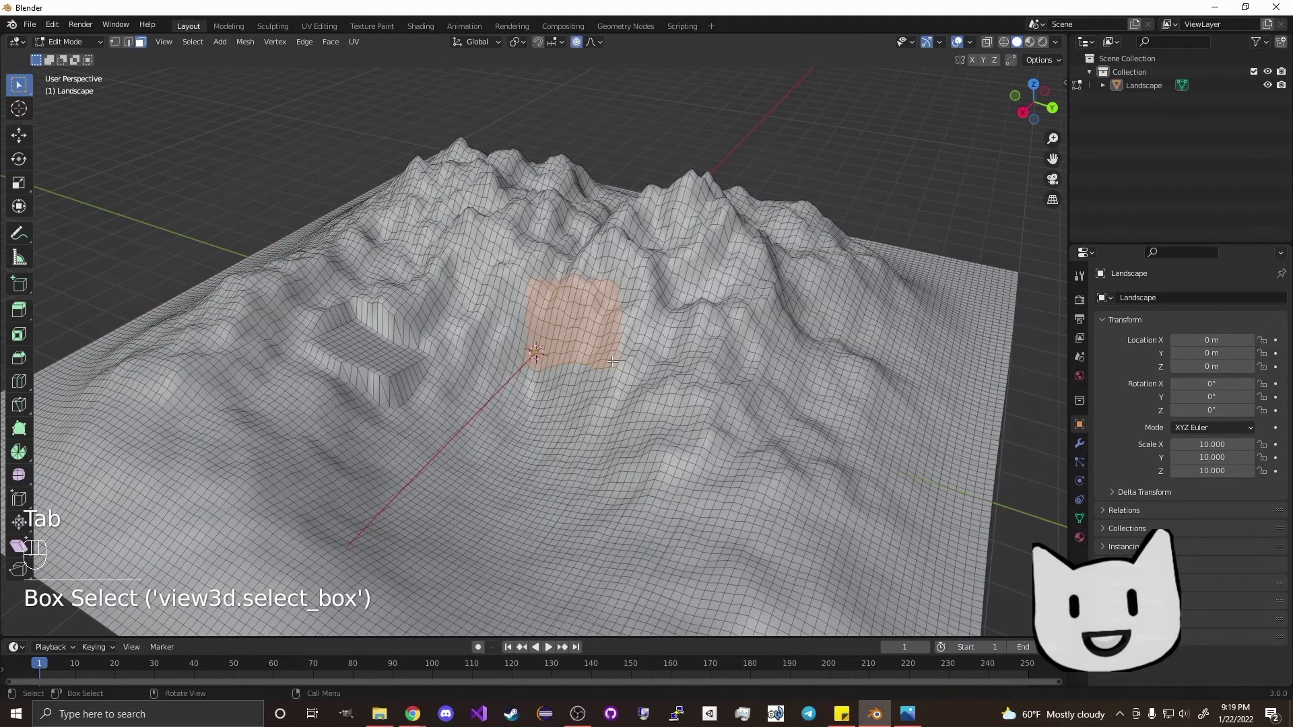
key(g)
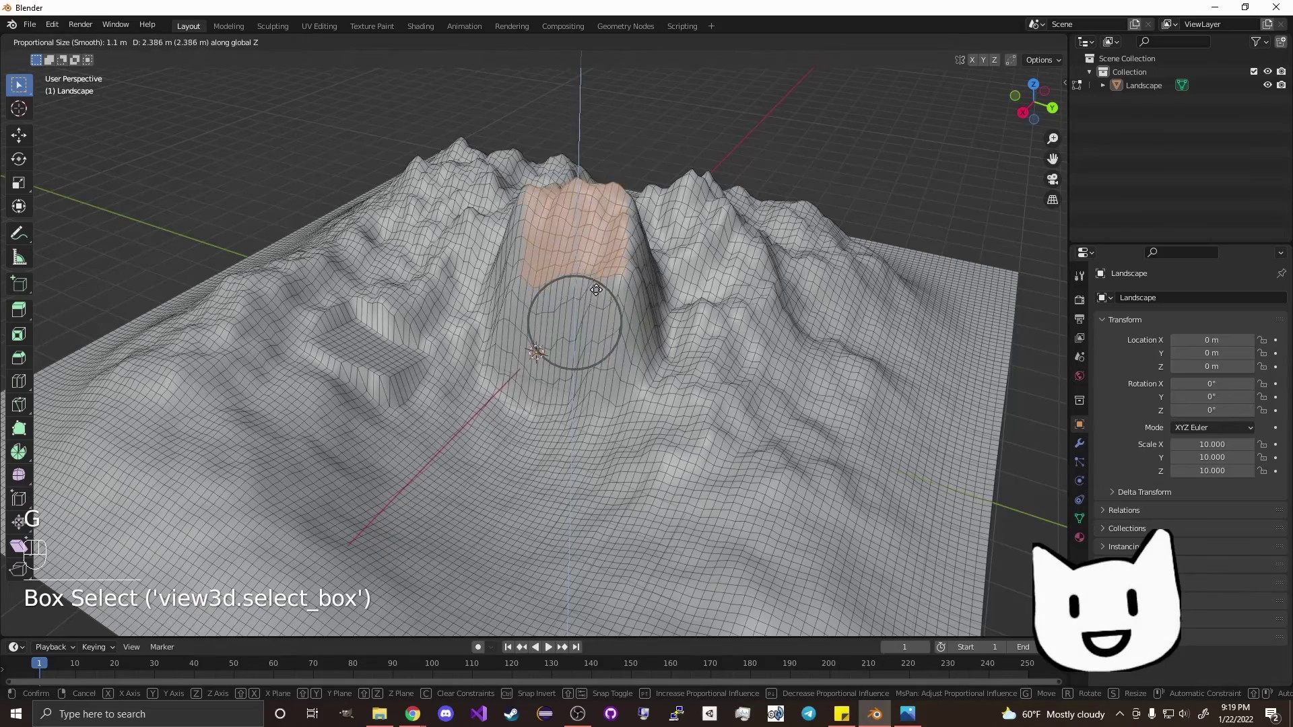
key(b)
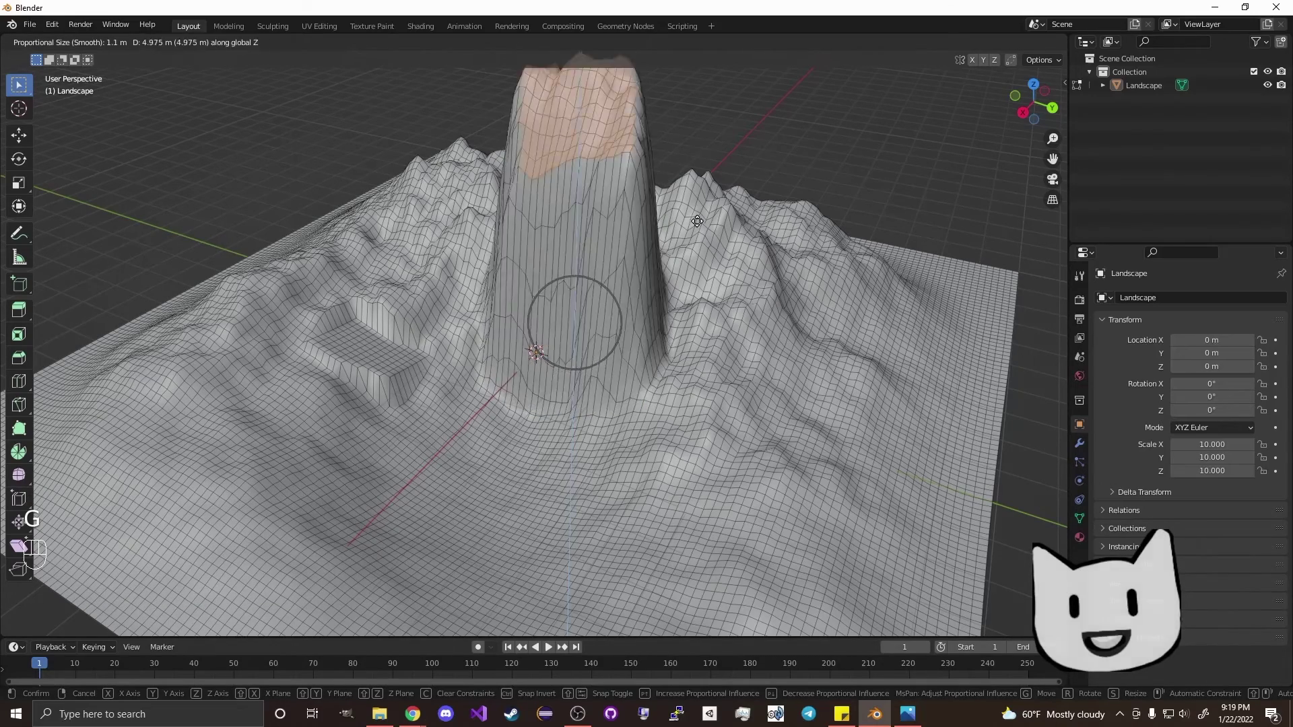